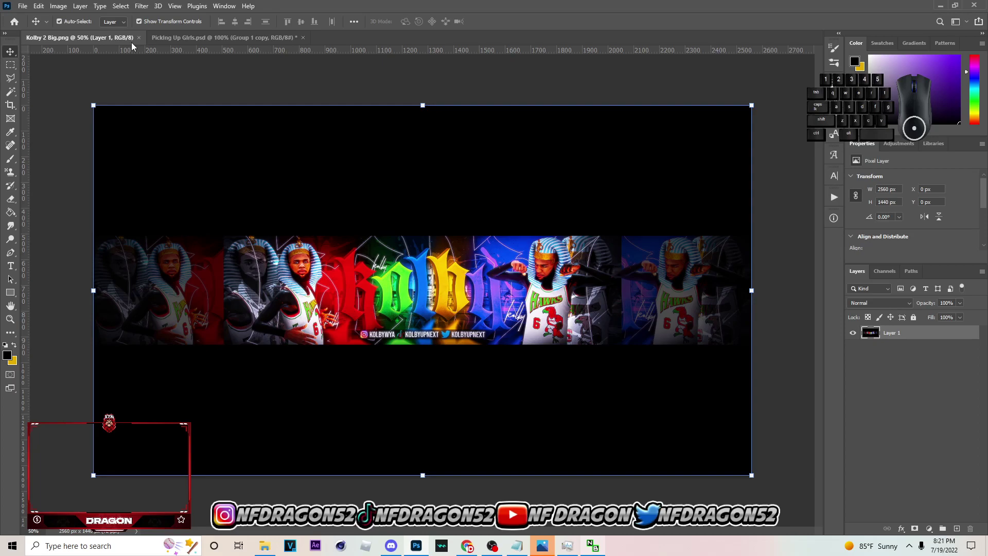
Step: Open the Lyric Prank .psd as a third document beside the Kolby banner file
{"action": "left_click", "coordinate": [27, 9]}
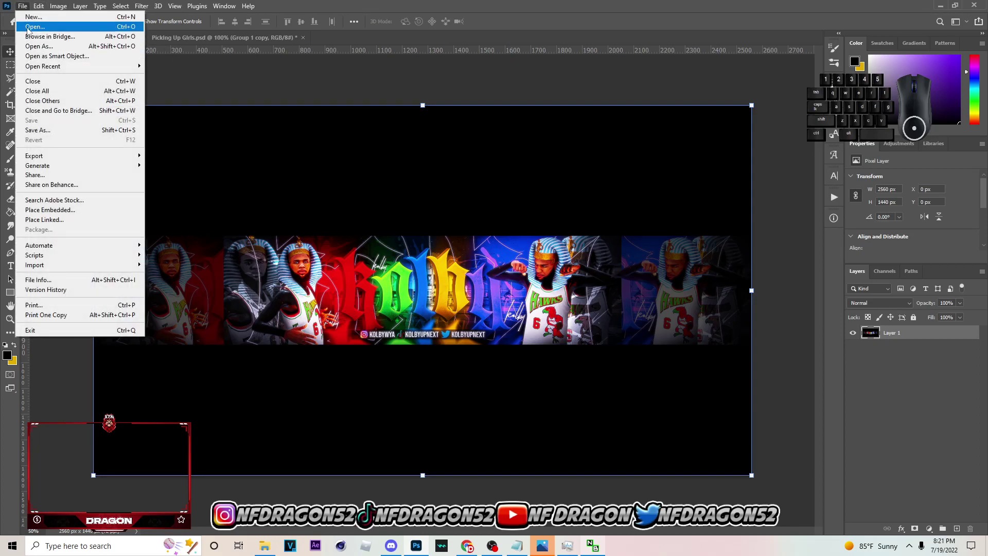
{"action": "left_click", "coordinate": [880, 450]}
{"action": "right_click", "coordinate": [916, 448]}
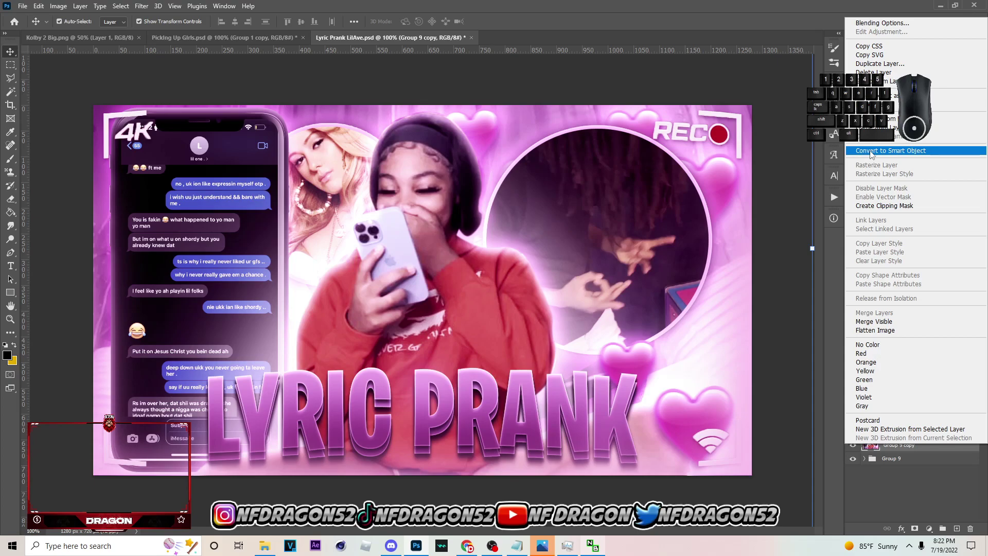
Step: Stamp the visible design into new Layer 19 and convert it to a smart object
{"action": "left_click", "coordinate": [872, 154]}
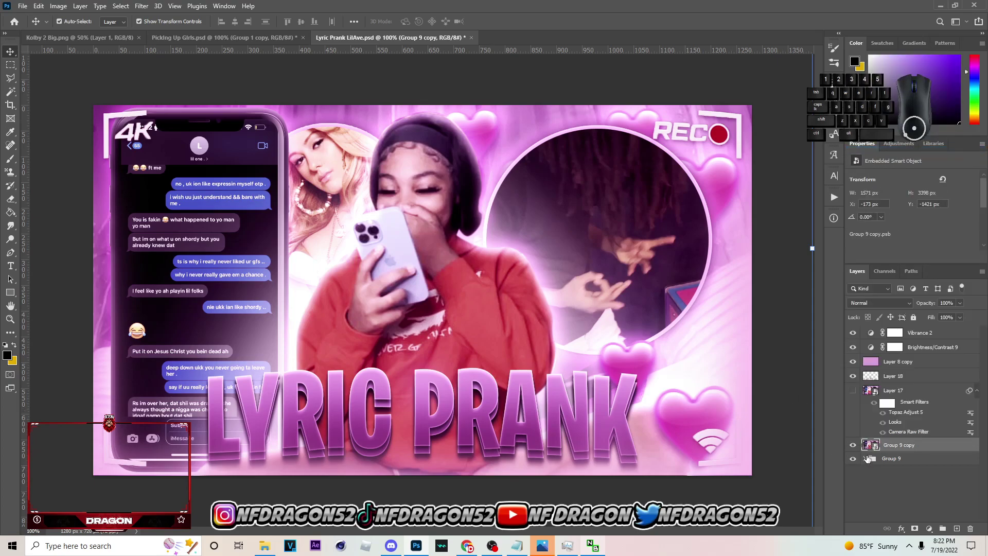
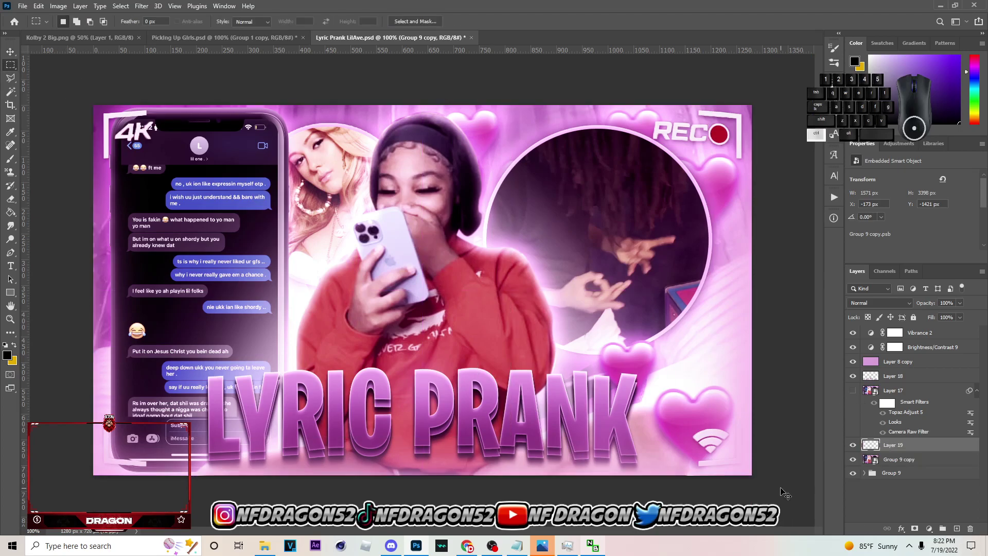
{"action": "right_click", "coordinate": [887, 445]}
{"action": "left_click", "coordinate": [910, 152]}
{"action": "left_click", "coordinate": [11, 48]}
{"action": "left_click", "coordinate": [15, 57]}
{"action": "left_click", "coordinate": [133, 5]}
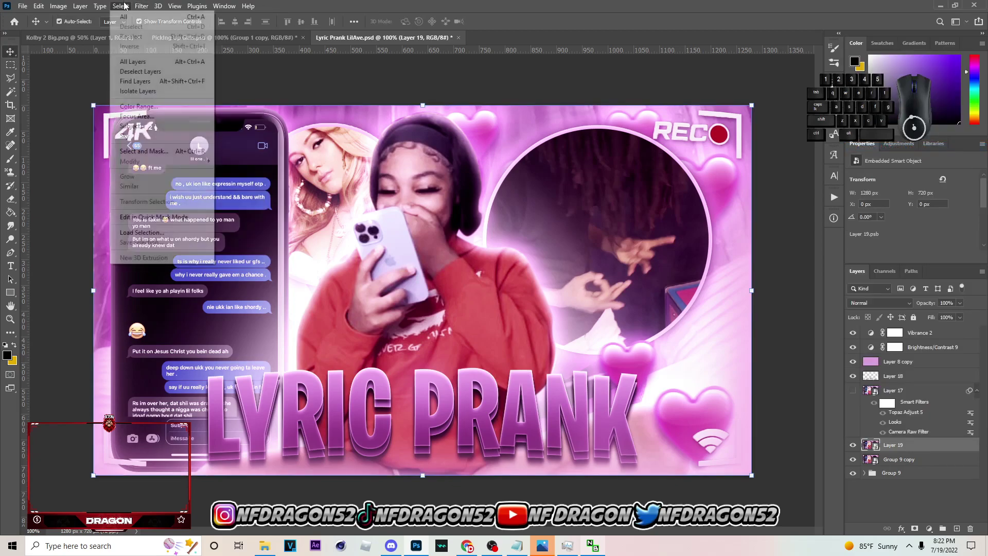
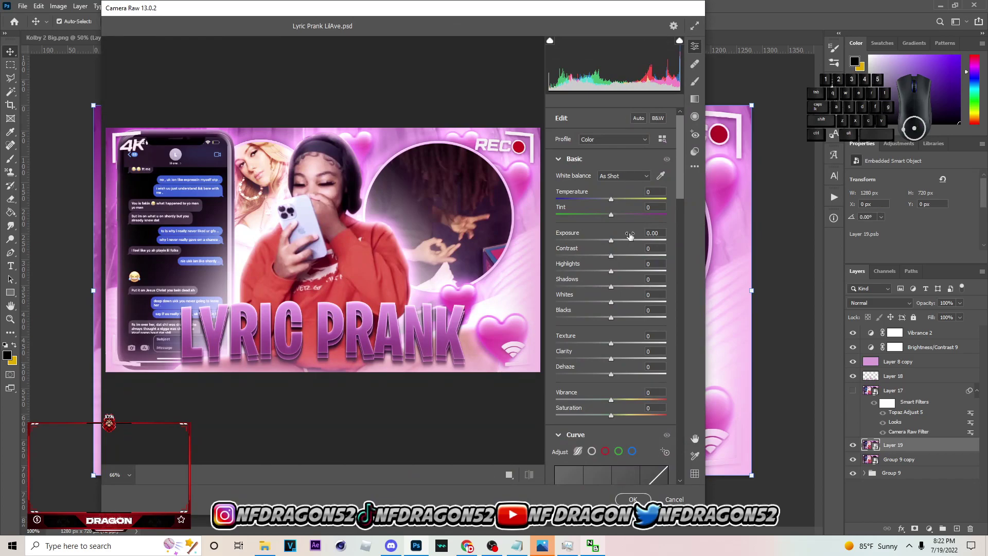
Step: In Camera Raw, raise contrast and shadows, darken blacks, add texture and vibrance
{"action": "left_click", "coordinate": [621, 255]}
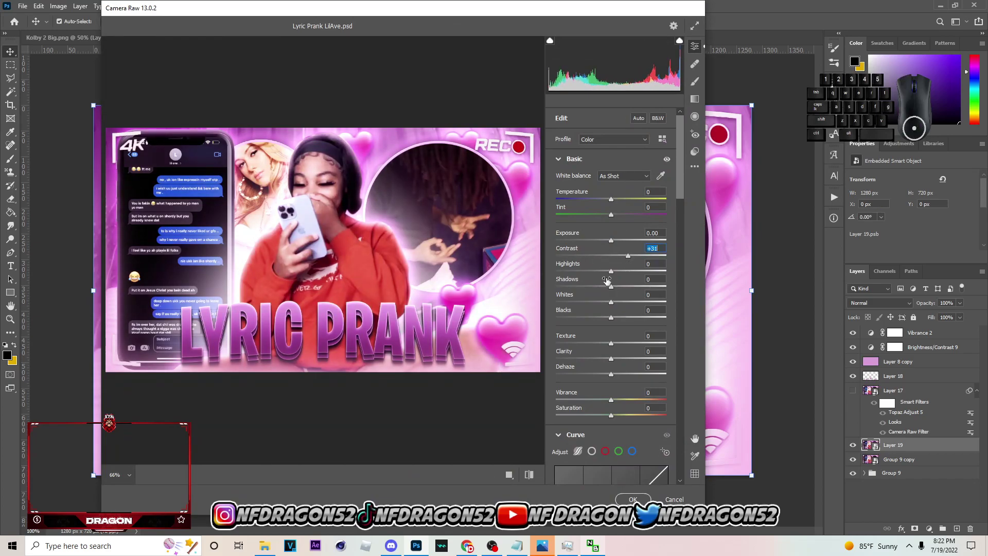
{"action": "left_click", "coordinate": [612, 287]}
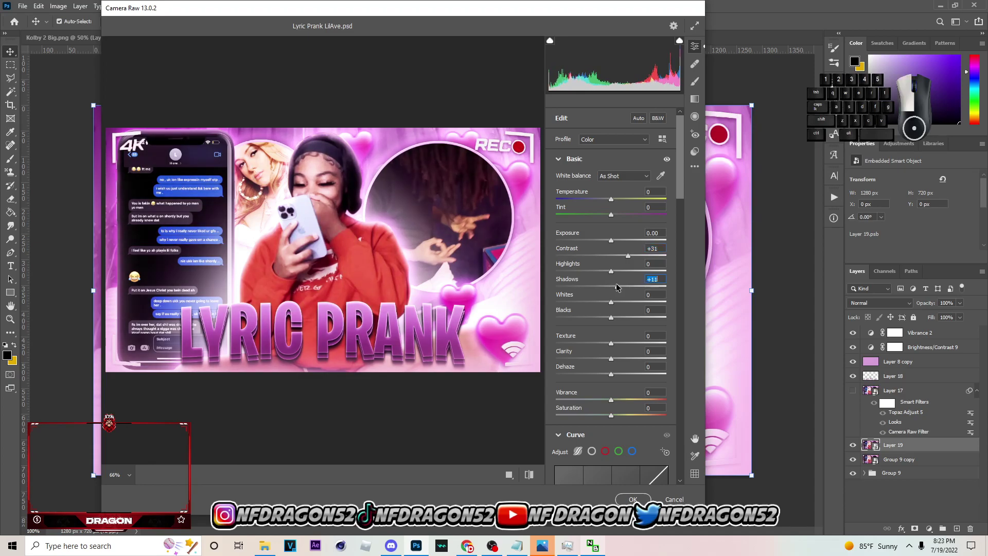
{"action": "left_click_drag", "start_coordinate": [616, 317], "coordinate": [591, 316]}
{"action": "left_click_drag", "start_coordinate": [621, 346], "coordinate": [632, 343]}
{"action": "left_click_drag", "start_coordinate": [617, 359], "coordinate": [616, 360]}
{"action": "left_click", "coordinate": [620, 399]}
Step: Settle saturation at a small boost, trim the vibrance and pull down the highlights
{"action": "left_click", "coordinate": [621, 417]}
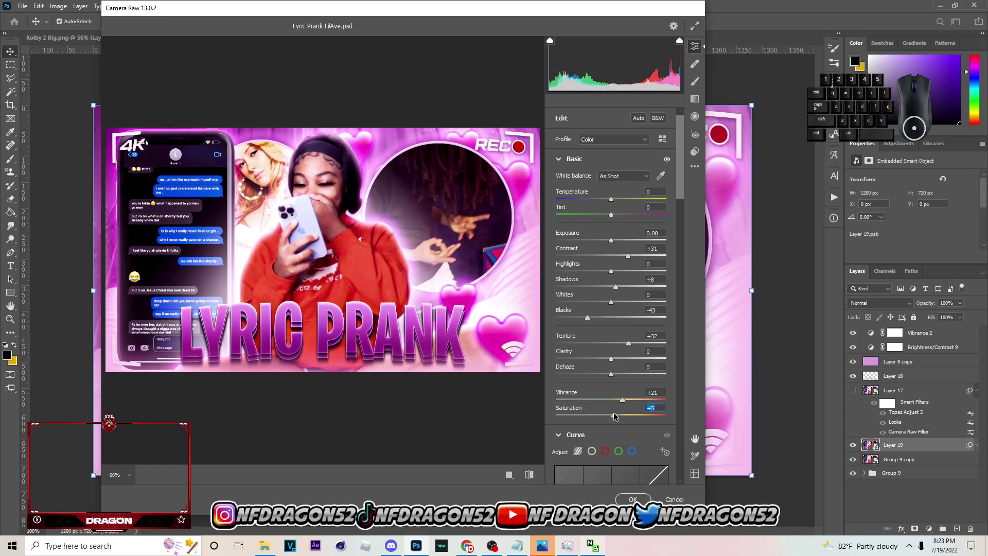
{"action": "left_click", "coordinate": [616, 415]}
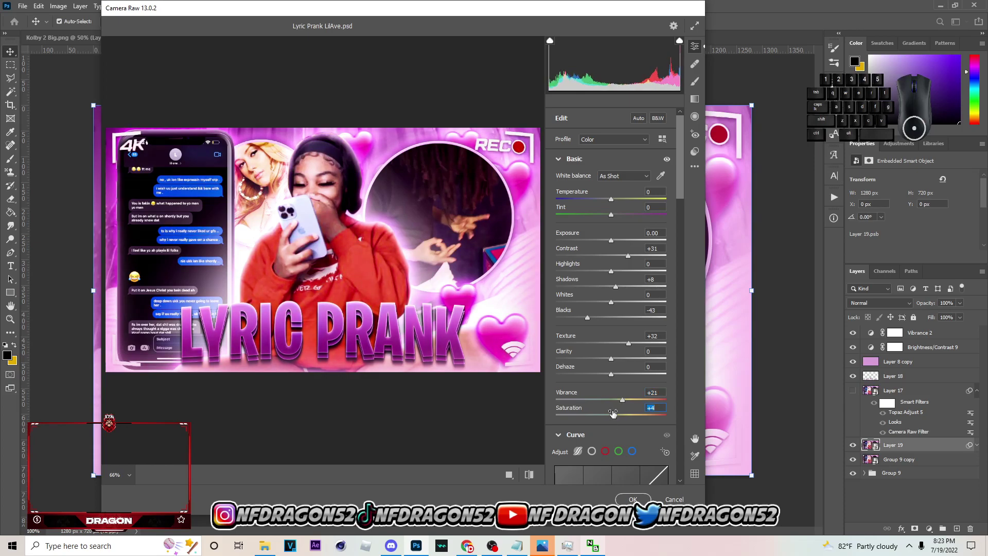
{"action": "left_click", "coordinate": [616, 415]}
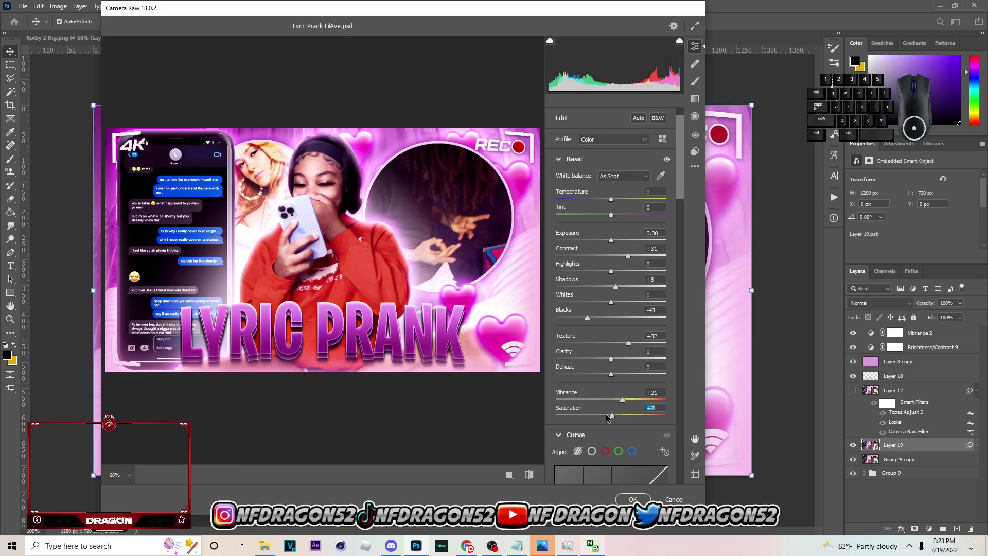
{"action": "left_click", "coordinate": [615, 417]}
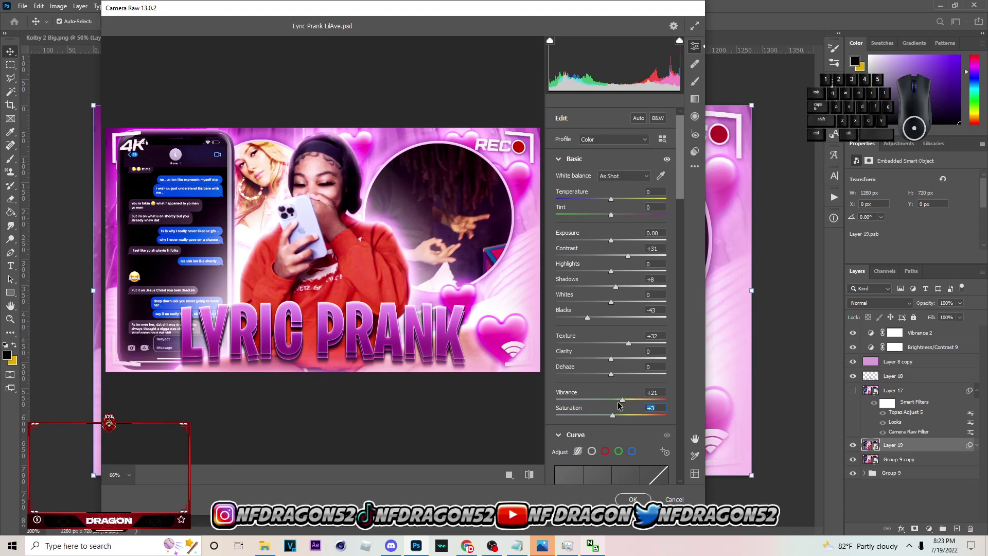
{"action": "left_click", "coordinate": [622, 402]}
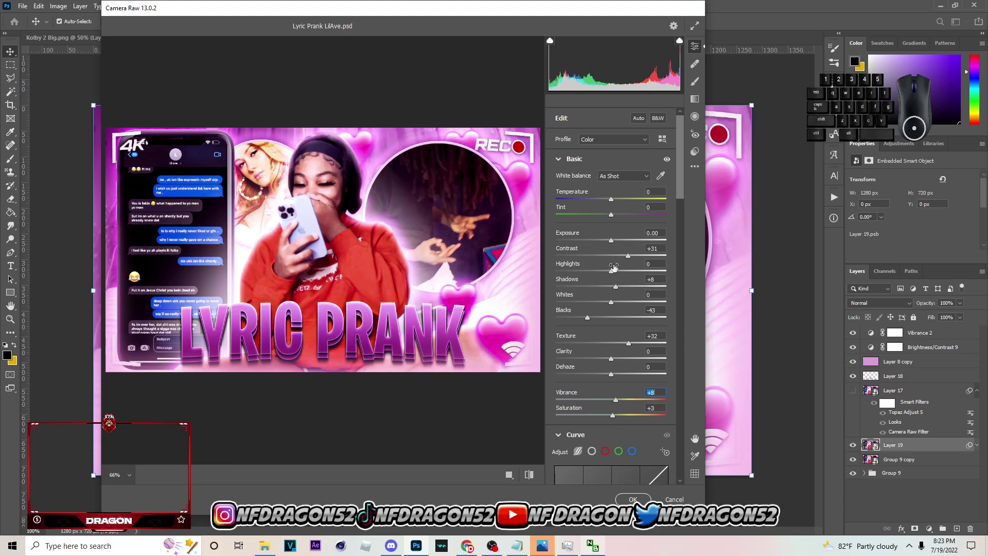
{"action": "left_click_drag", "start_coordinate": [615, 242], "coordinate": [613, 246]}
Step: Scroll to the Detail section and increase the sharpening amount
{"action": "left_click", "coordinate": [614, 272]}
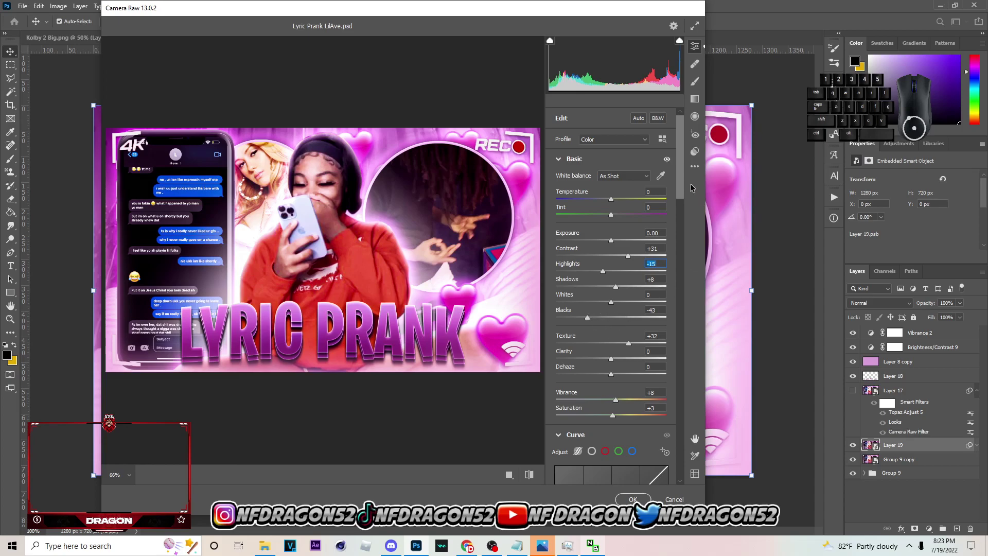
{"action": "left_click_drag", "start_coordinate": [683, 183], "coordinate": [669, 276]}
{"action": "double_click", "coordinate": [611, 282]}
{"action": "left_click", "coordinate": [633, 279]}
{"action": "left_click", "coordinate": [649, 279]}
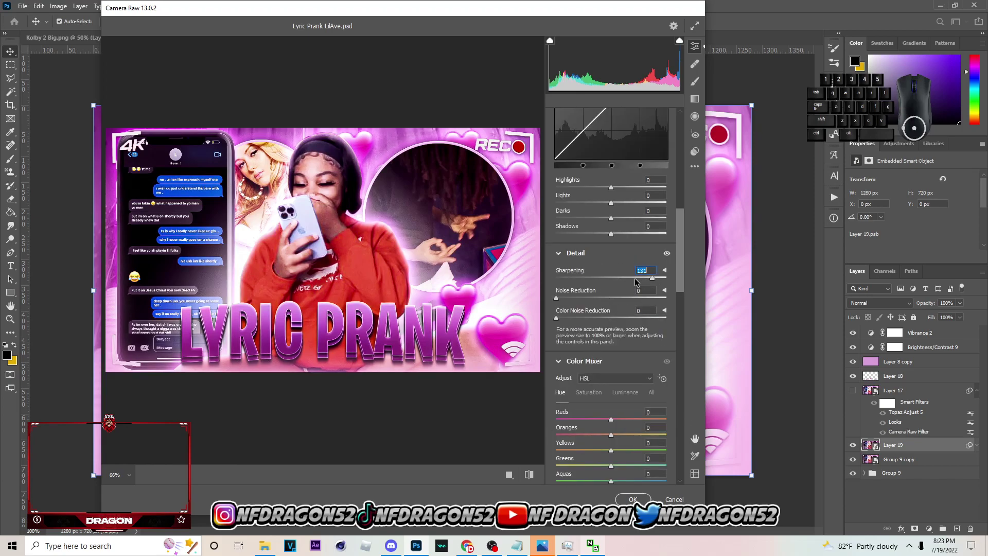
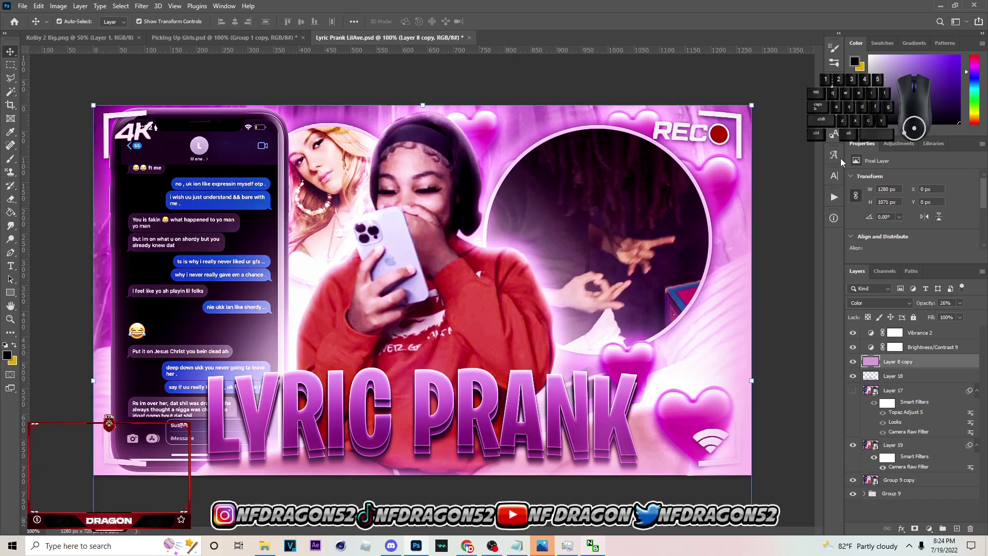
Step: Select the merged Layer 19 as the target for the Magic Bullet filter
{"action": "left_click", "coordinate": [887, 459]}
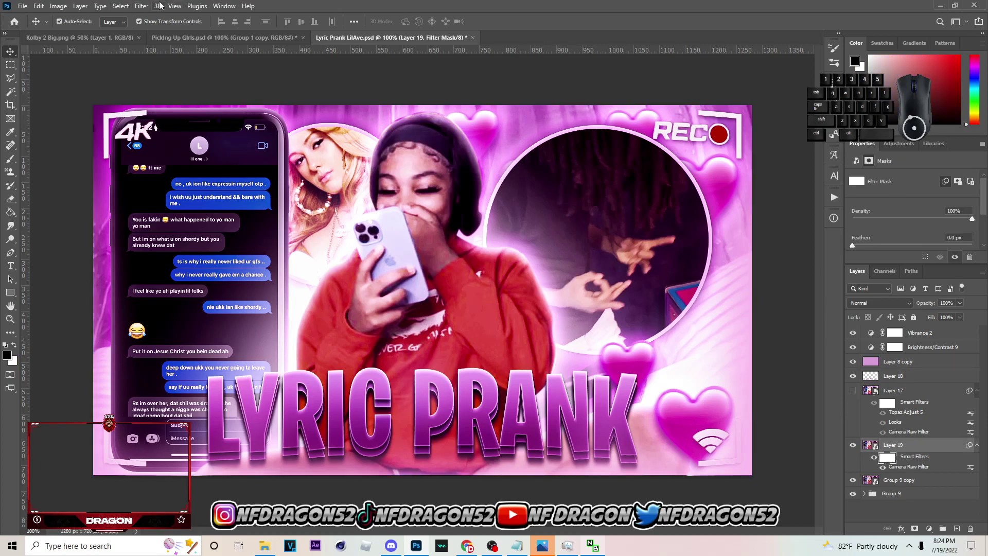
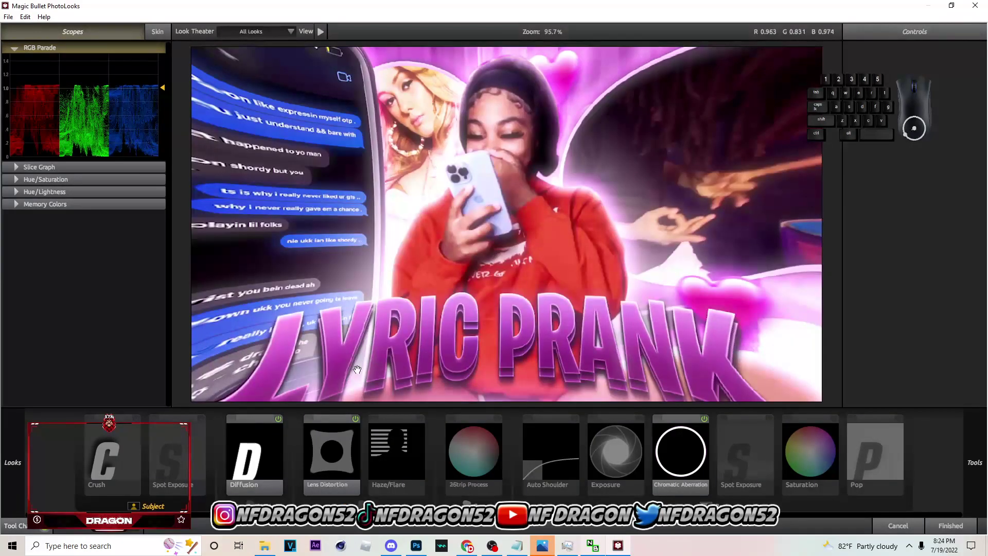
Step: Disable the Lens Distortion tool in the PhotoLooks tool chain
{"action": "left_click", "coordinate": [352, 431]}
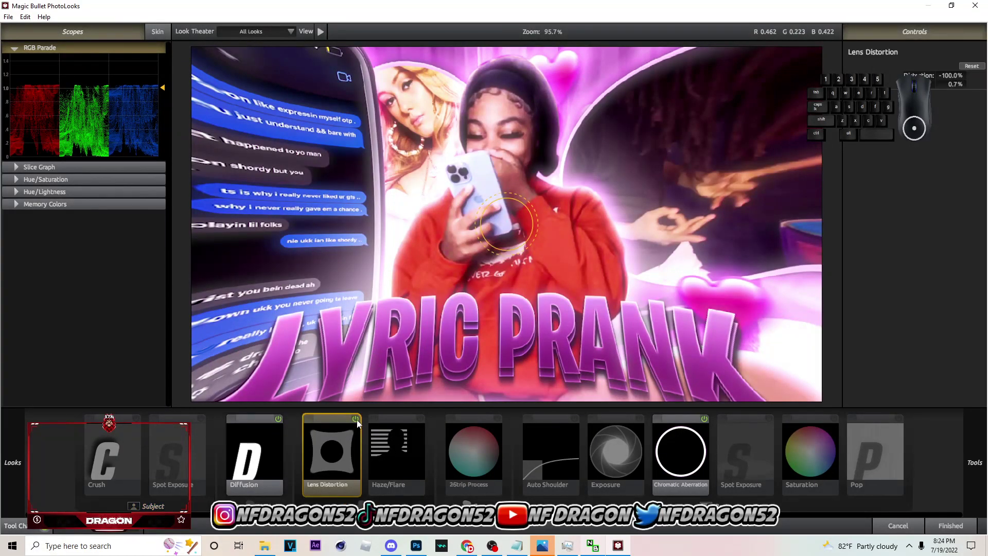
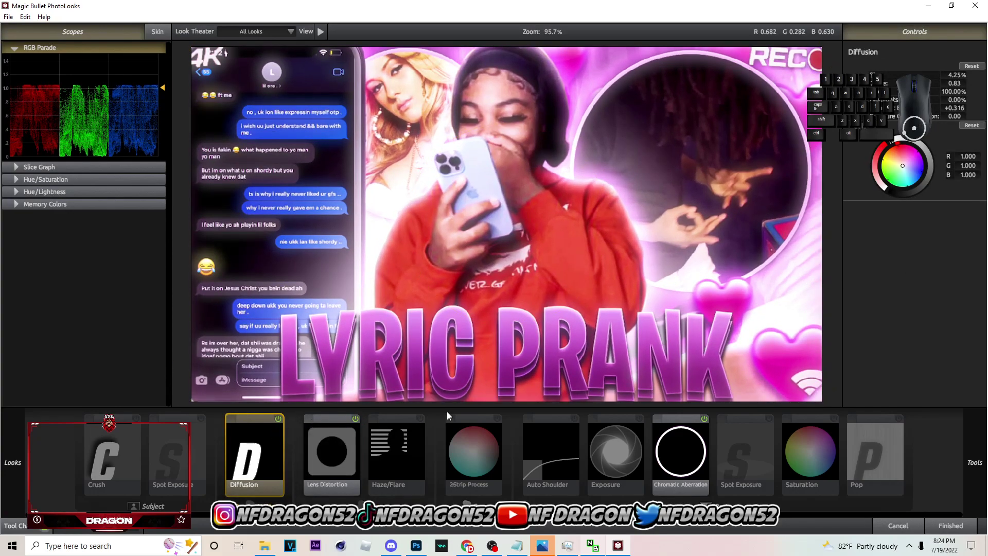
{"action": "left_click", "coordinate": [361, 425]}
{"action": "left_click", "coordinate": [273, 466]}
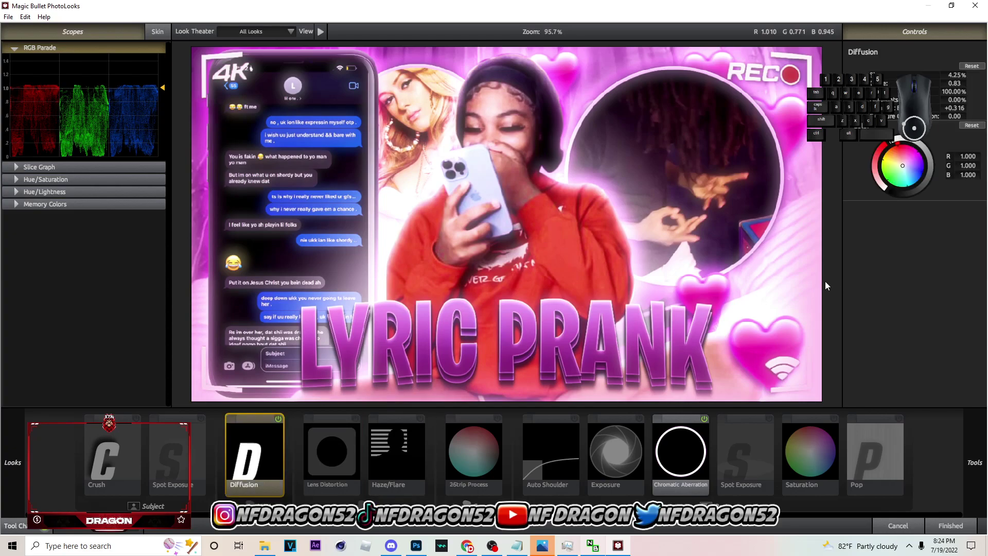
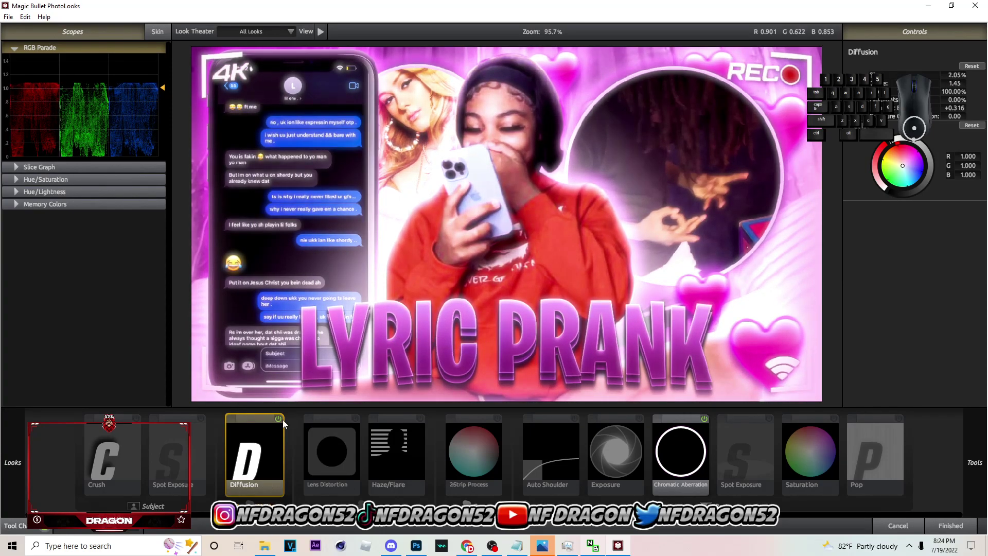
Step: Select the Diffusion tool and fine-tune its soft glow settings in the Controls panel
{"action": "double_click", "coordinate": [282, 420]}
{"action": "double_click", "coordinate": [279, 419]}
{"action": "double_click", "coordinate": [279, 420]}
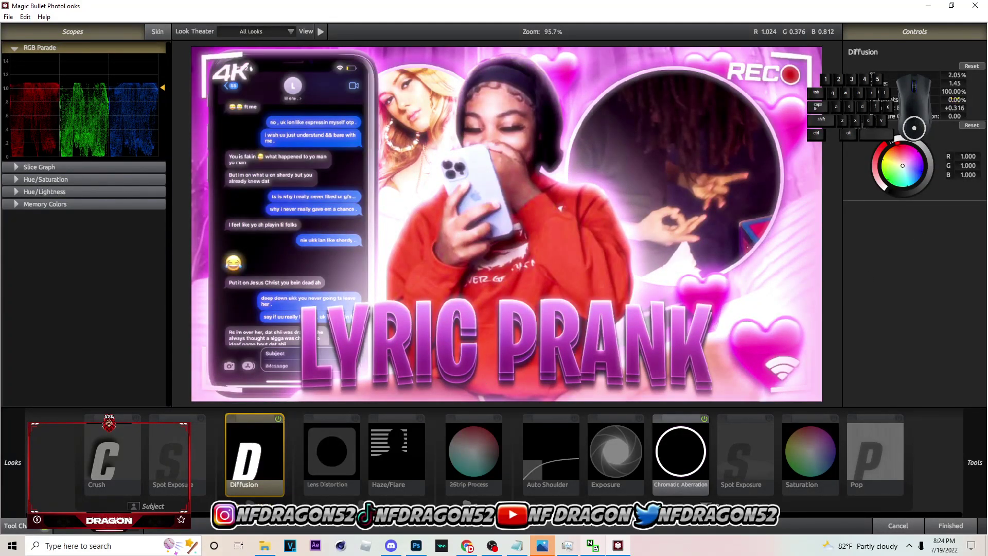
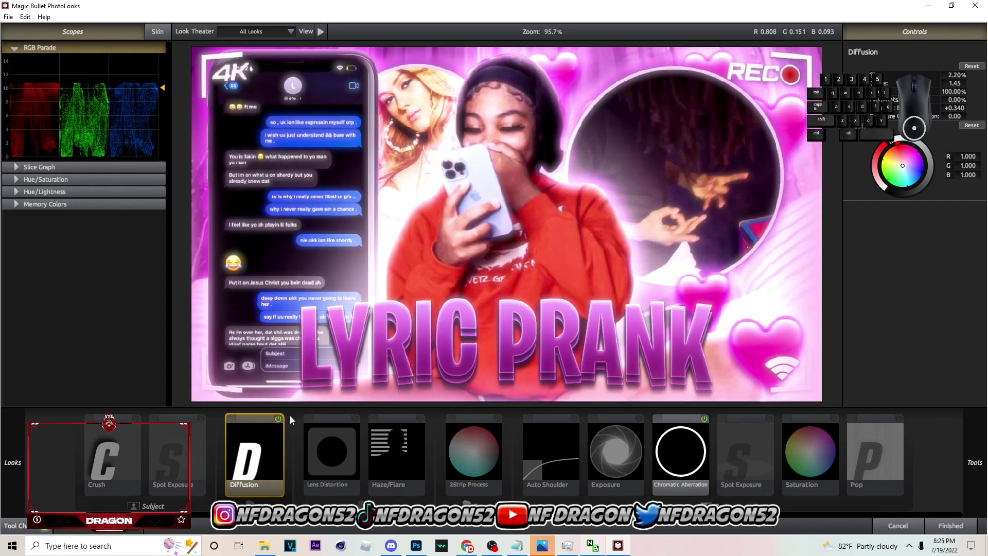
{"action": "double_click", "coordinate": [280, 423]}
{"action": "left_click", "coordinate": [473, 444]}
{"action": "left_click", "coordinate": [673, 458]}
{"action": "left_click", "coordinate": [284, 440]}
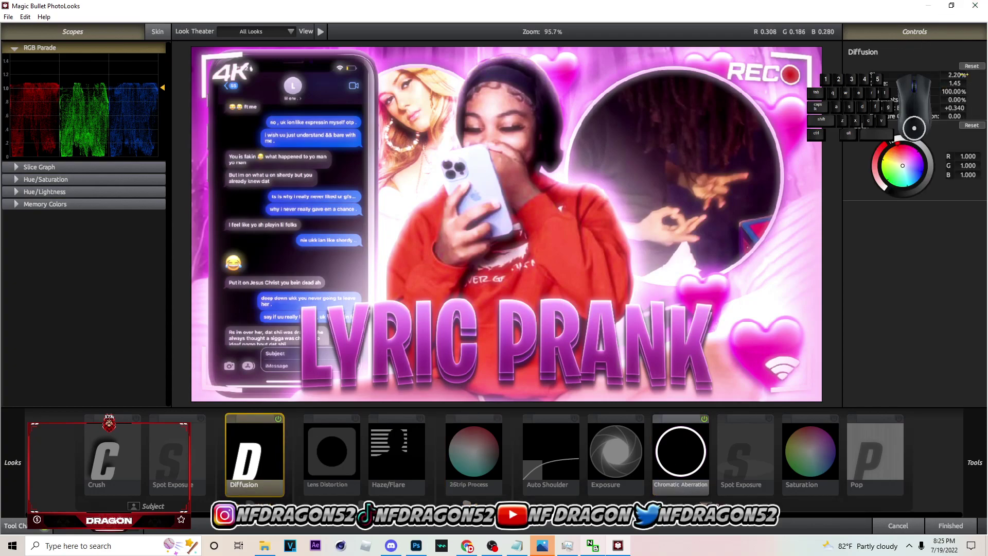
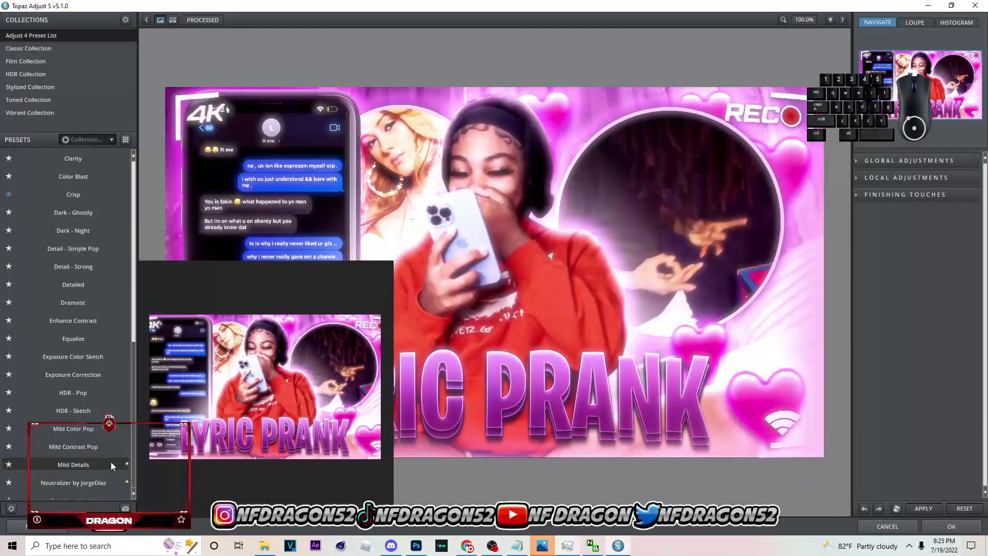
Step: Preview presets such as Crisp on the thumbnail, ending on Mild Details
{"action": "left_click", "coordinate": [117, 466]}
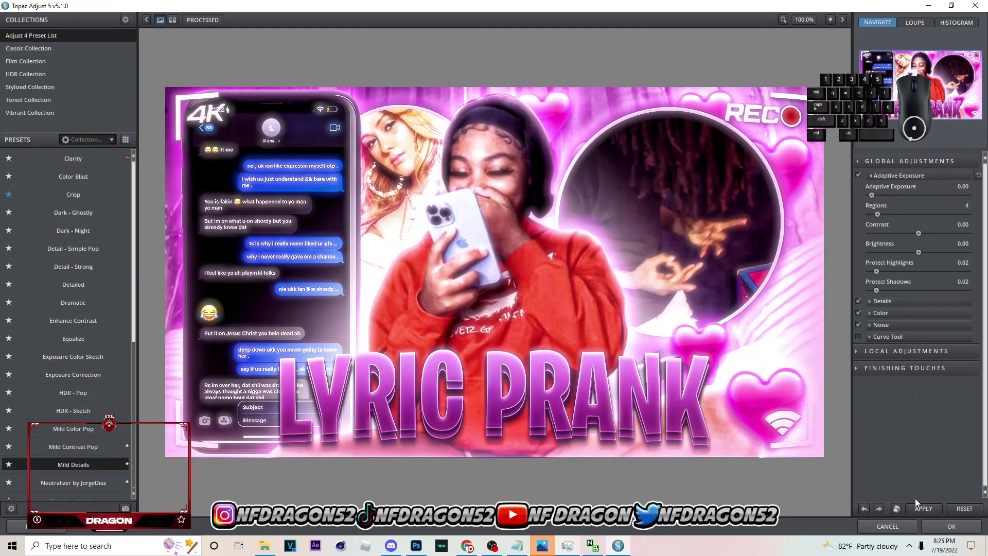
{"action": "left_click", "coordinate": [88, 165]}
{"action": "left_click", "coordinate": [88, 193]}
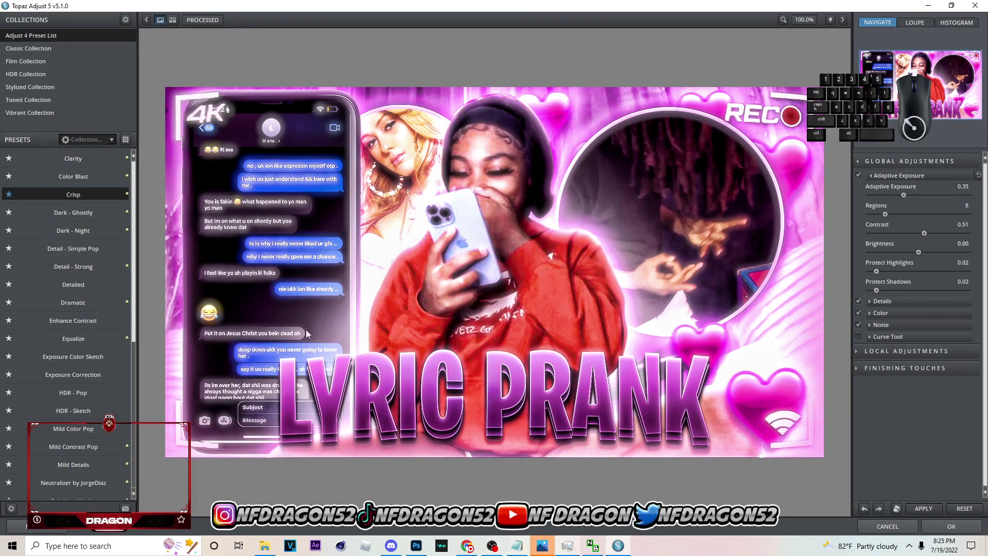
{"action": "left_click", "coordinate": [84, 468]}
{"action": "left_click", "coordinate": [83, 453]}
{"action": "left_click", "coordinate": [98, 469]}
{"action": "left_click", "coordinate": [90, 458]}
{"action": "left_click", "coordinate": [95, 468]}
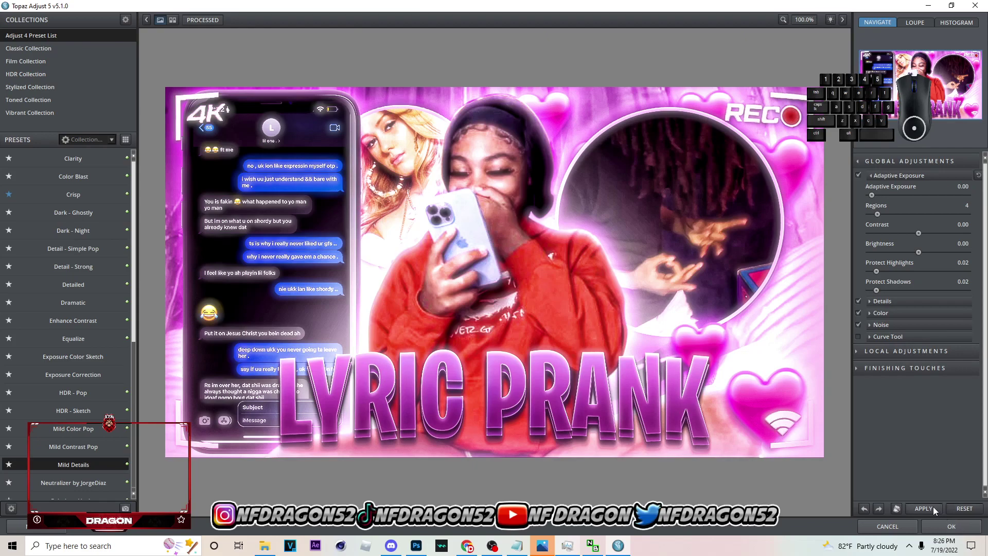
Step: Expand Details, try a stronger Strength, undo and reset it to the default 1.52
{"action": "left_click", "coordinate": [933, 303]}
{"action": "left_click", "coordinate": [929, 326]}
{"action": "left_click", "coordinate": [948, 324]}
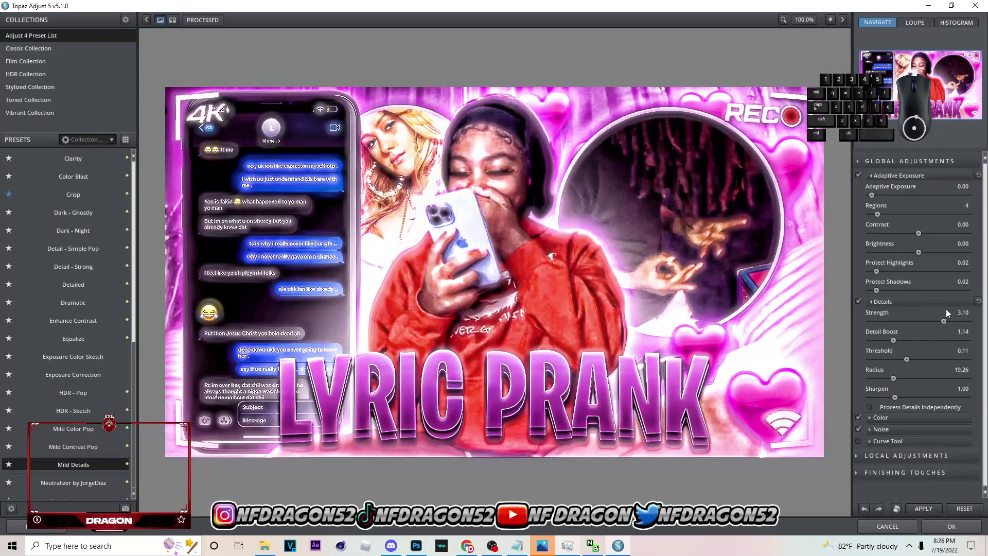
{"action": "key", "text": "ctrl+z"}
{"action": "key", "text": "ctrl+z"}
{"action": "double_click", "coordinate": [63, 459]}
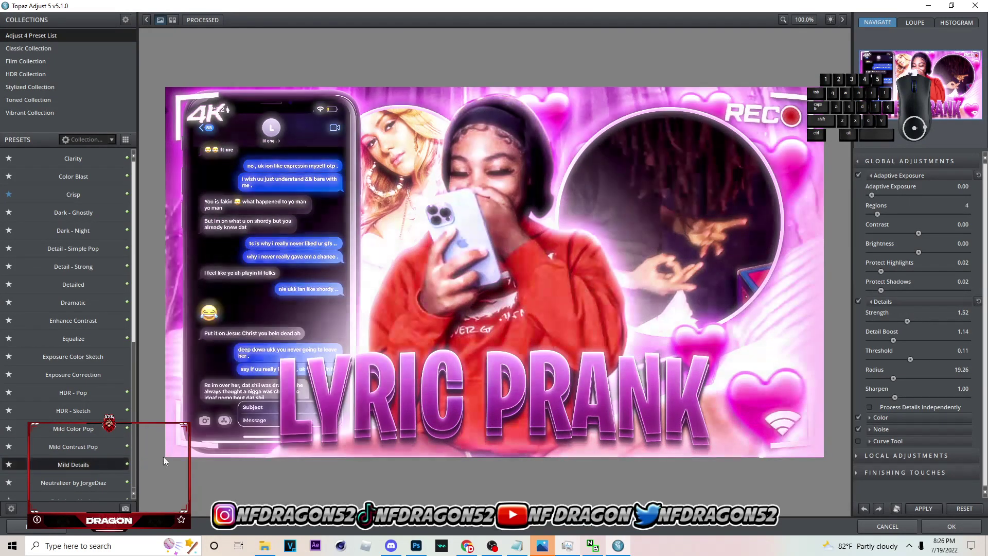
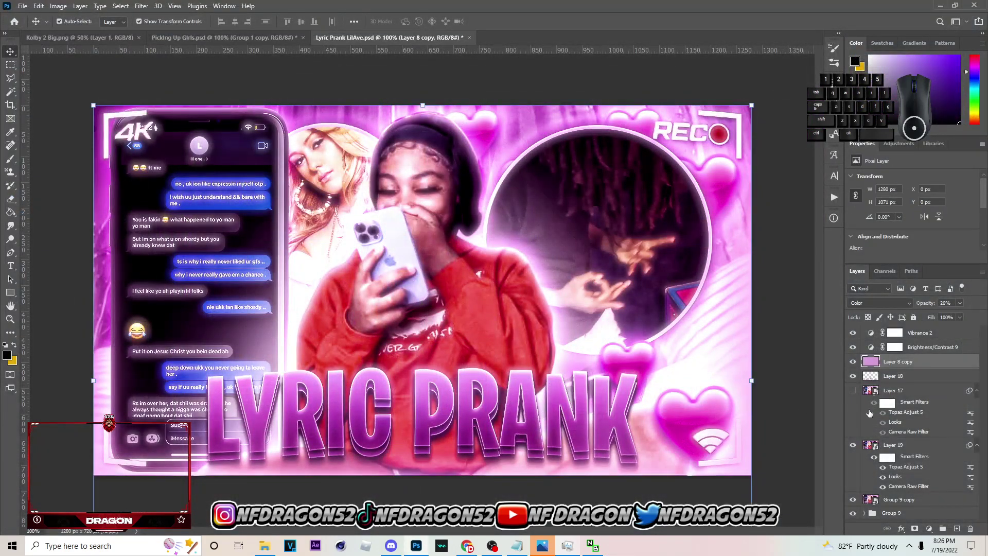
Step: Select Layer 19 and toggle its visibility to compare the filtered and original design
{"action": "left_click", "coordinate": [855, 450]}
{"action": "left_click", "coordinate": [855, 450]}
{"action": "double_click", "coordinate": [856, 450]}
{"action": "left_click", "coordinate": [910, 449]}
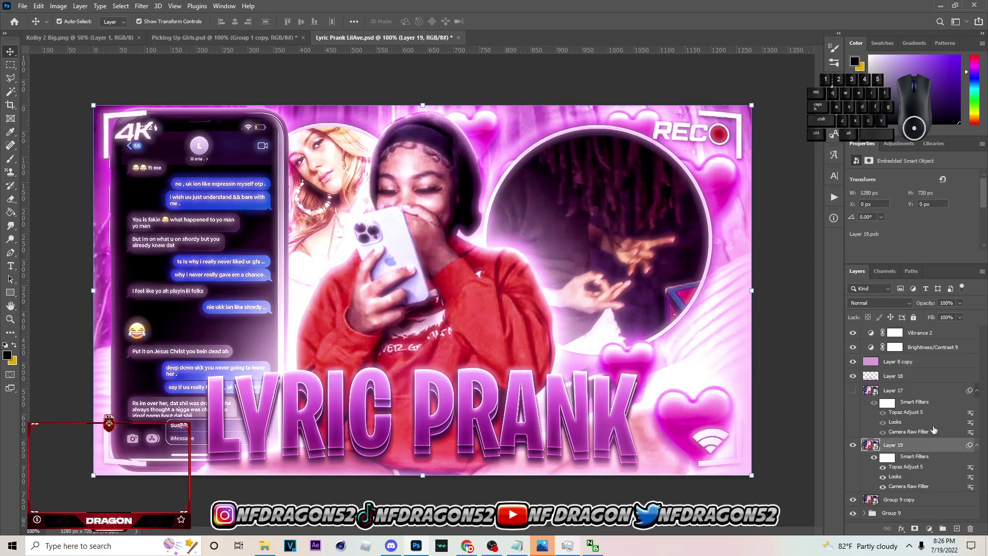
{"action": "left_click", "coordinate": [846, 444]}
{"action": "left_click", "coordinate": [852, 445]}
{"action": "left_click", "coordinate": [851, 445]}
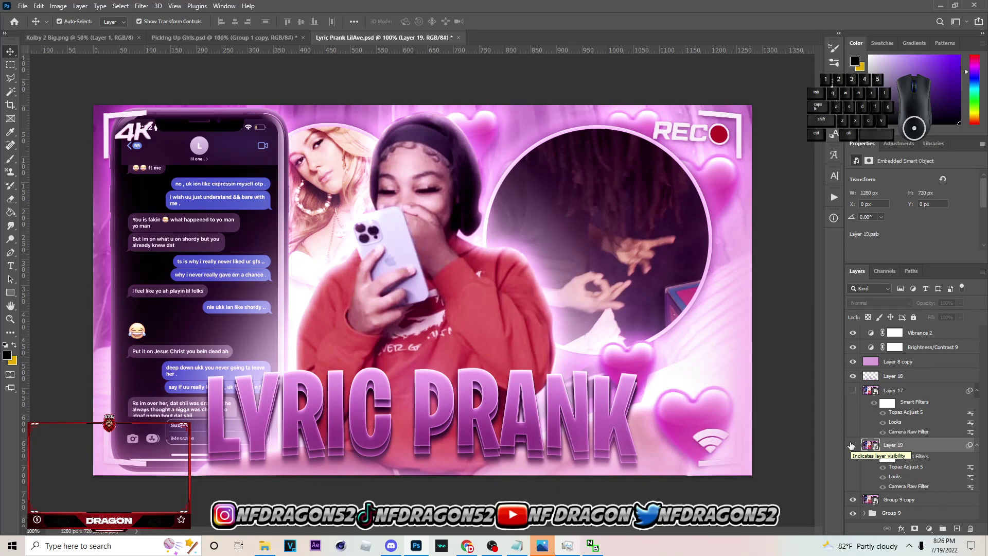
{"action": "left_click", "coordinate": [851, 445]}
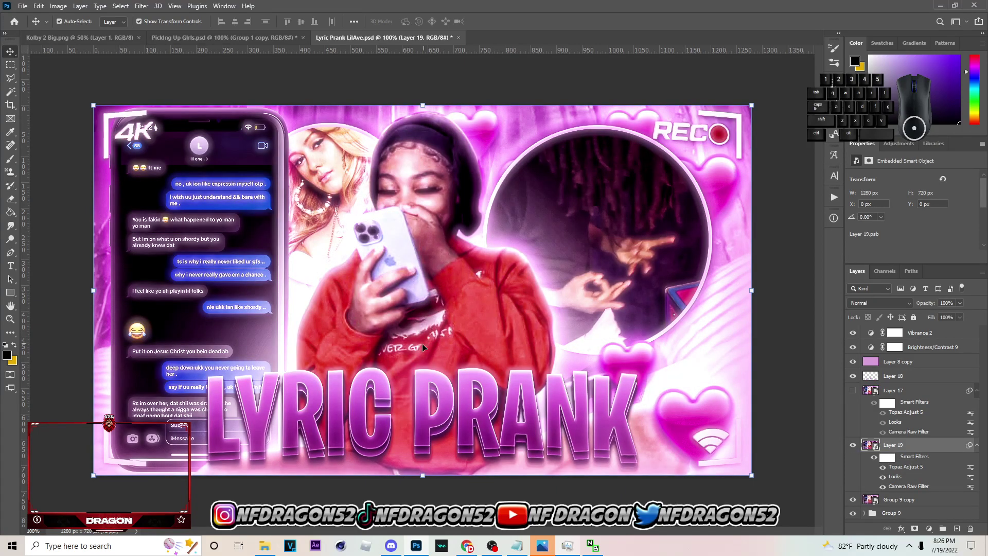
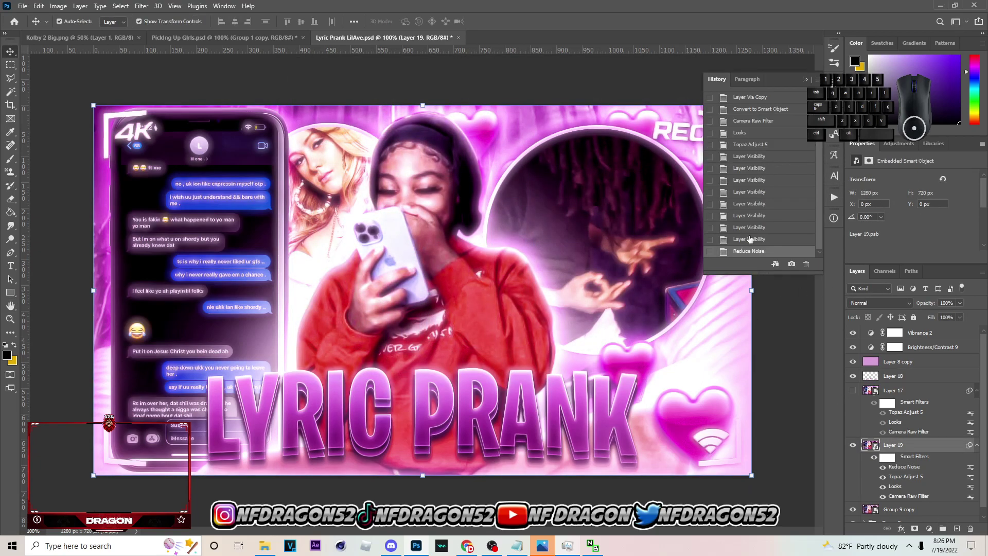
Step: Step back through earlier History states, then return to the latest Reduce Noise state
{"action": "left_click", "coordinate": [753, 245]}
{"action": "left_click", "coordinate": [763, 236]}
{"action": "left_click", "coordinate": [764, 253]}
{"action": "left_click", "coordinate": [766, 262]}
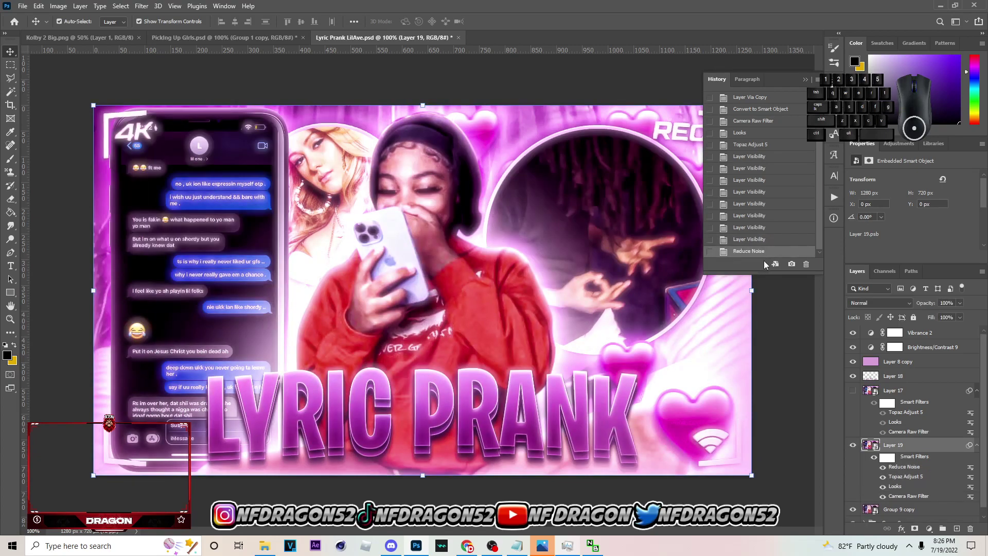
{"action": "left_click", "coordinate": [766, 249]}
{"action": "left_click", "coordinate": [766, 256]}
{"action": "left_click", "coordinate": [768, 242]}
{"action": "left_click", "coordinate": [768, 256]}
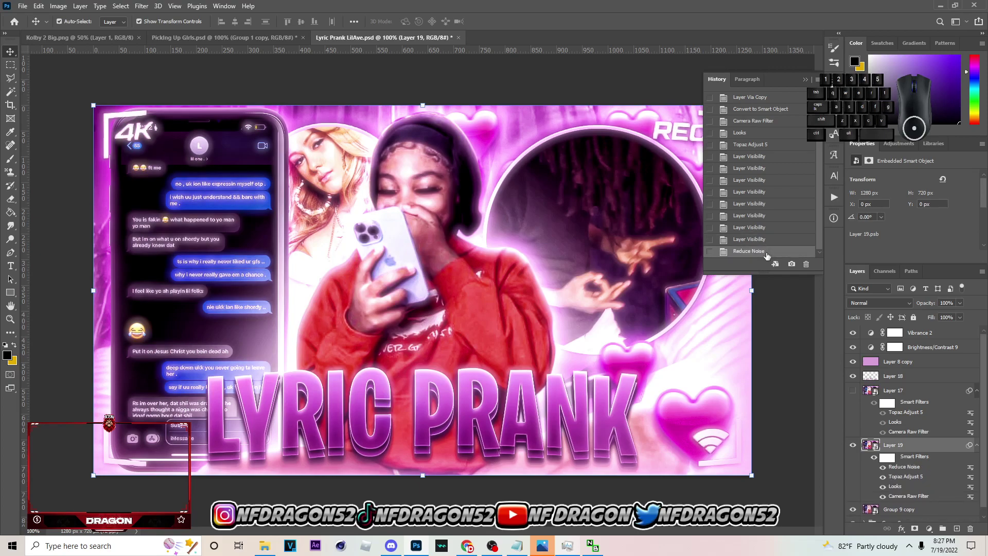
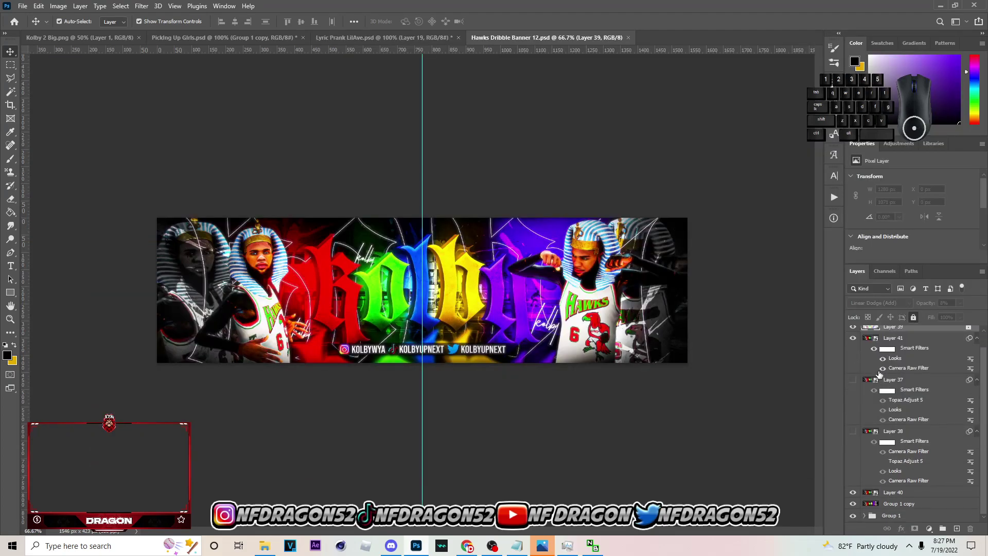
Step: Switch to Hawks Dribble Banner 12.psd and hide Group 1 copy and Layer 40
{"action": "left_click", "coordinate": [858, 344]}
{"action": "left_click", "coordinate": [857, 352]}
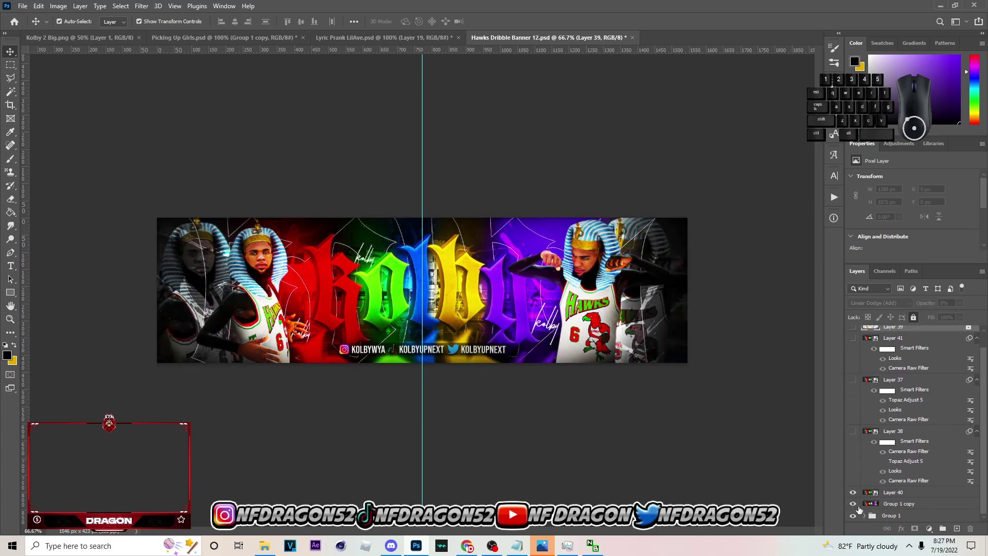
{"action": "left_click", "coordinate": [853, 499]}
{"action": "left_click", "coordinate": [852, 504]}
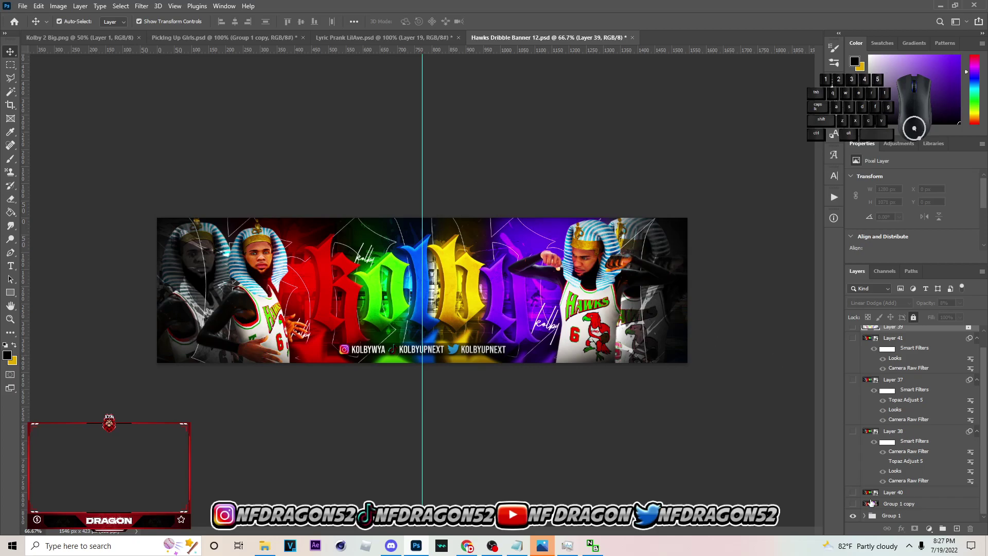
Step: Toggle Layer 41's visibility repeatedly to compare, leaving it hidden
{"action": "left_click", "coordinate": [855, 346]}
{"action": "double_click", "coordinate": [855, 346]}
{"action": "left_click", "coordinate": [855, 346]}
{"action": "left_click", "coordinate": [855, 347]}
{"action": "double_click", "coordinate": [855, 347]}
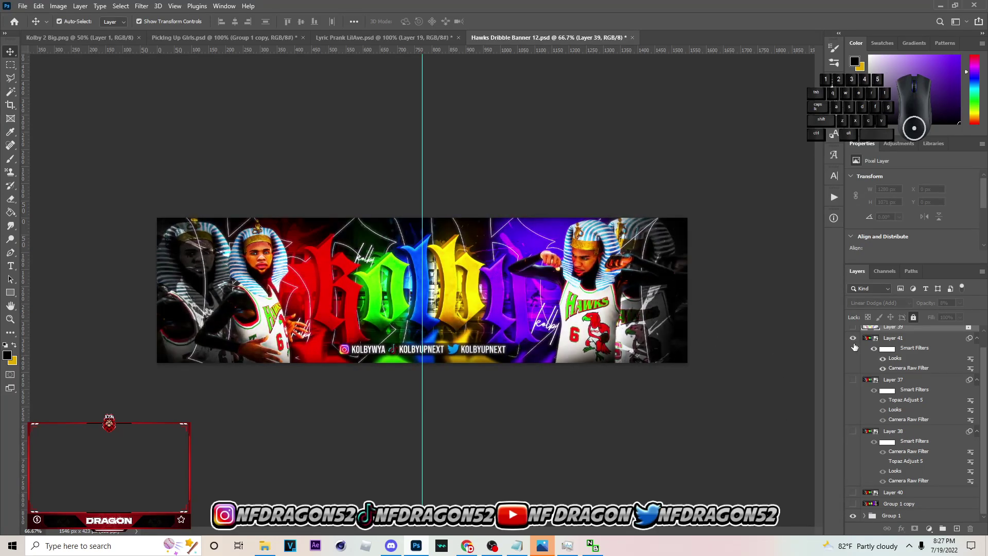
{"action": "double_click", "coordinate": [856, 347]}
{"action": "left_click", "coordinate": [856, 346]}
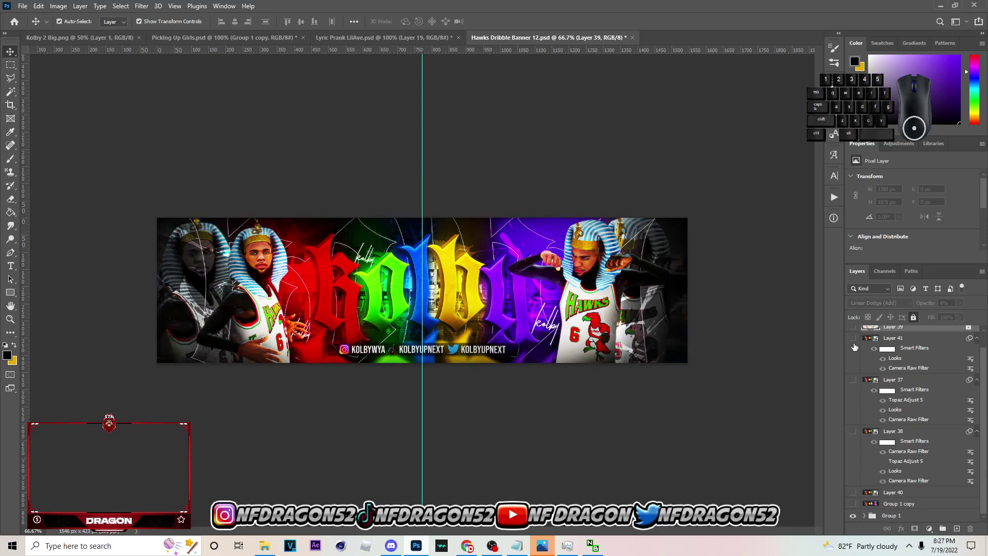
{"action": "left_click", "coordinate": [856, 347]}
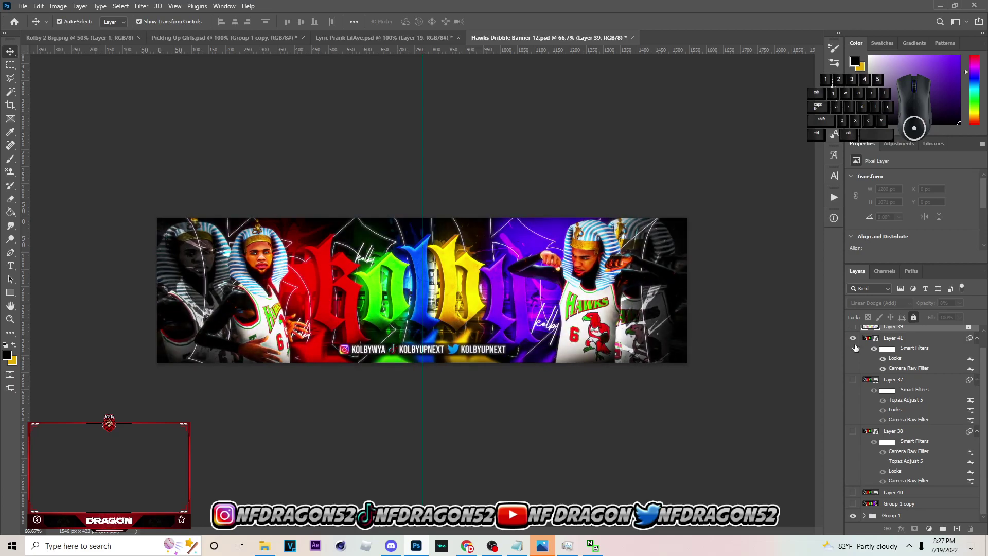
{"action": "left_click", "coordinate": [849, 342]}
Step: Select Group 1, then show Layer 40 and pick it for editing
{"action": "scroll", "scroll_direction": "up", "scroll_amount": 3}
{"action": "left_click", "coordinate": [898, 517]}
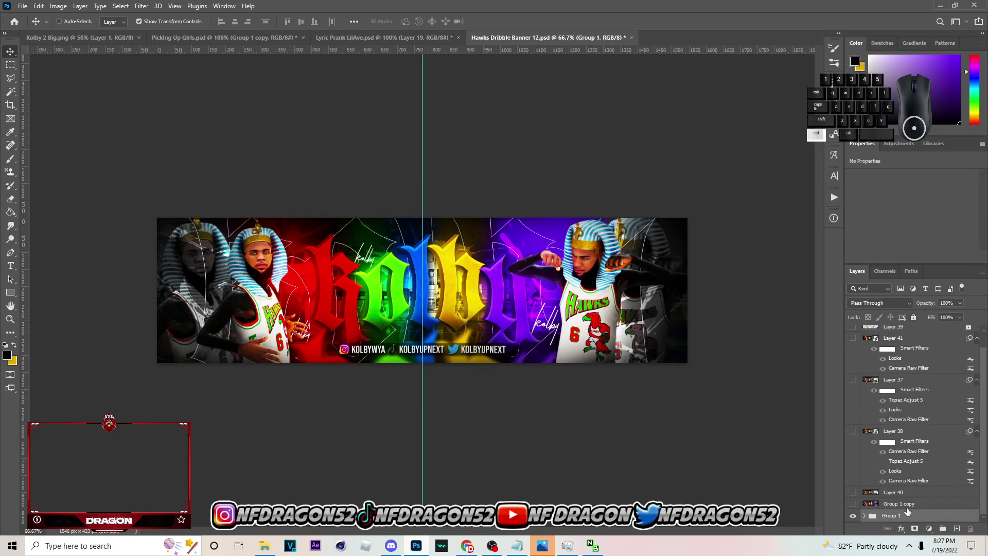
{"action": "left_click", "coordinate": [850, 496]}
{"action": "left_click", "coordinate": [913, 496]}
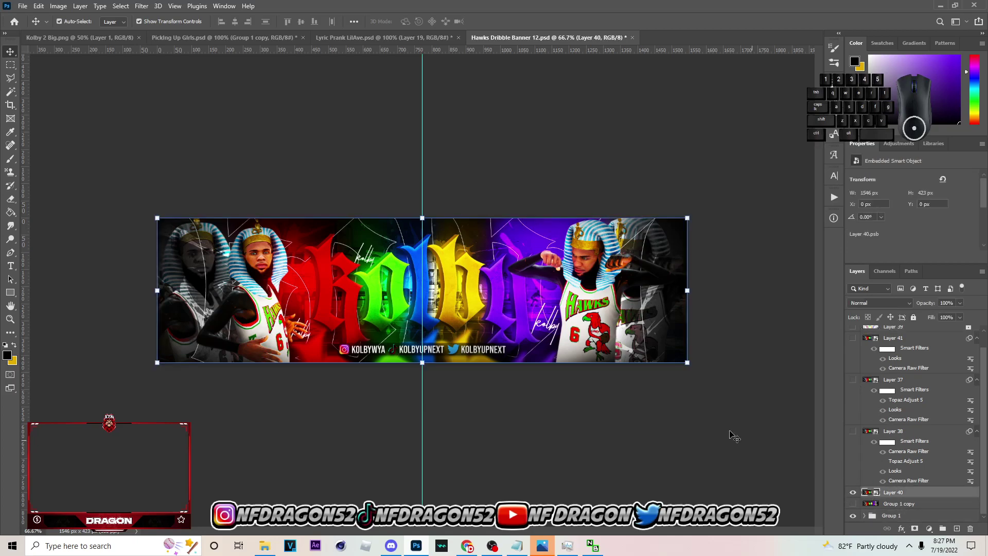
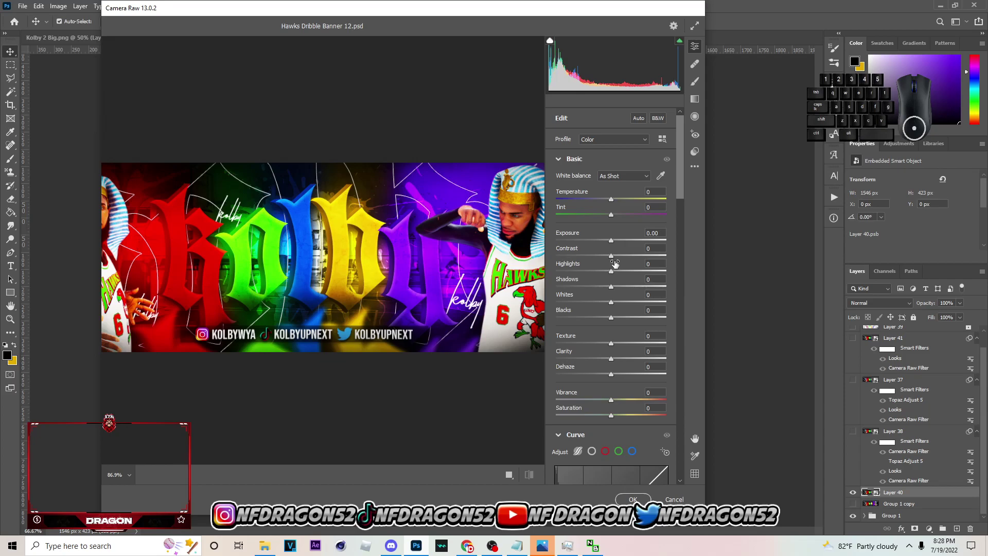
Step: In Camera Raw on Layer 40, raise contrast and texture, adjust whites and blacks, set shadows to +29
{"action": "left_click_drag", "start_coordinate": [621, 258], "coordinate": [627, 254]}
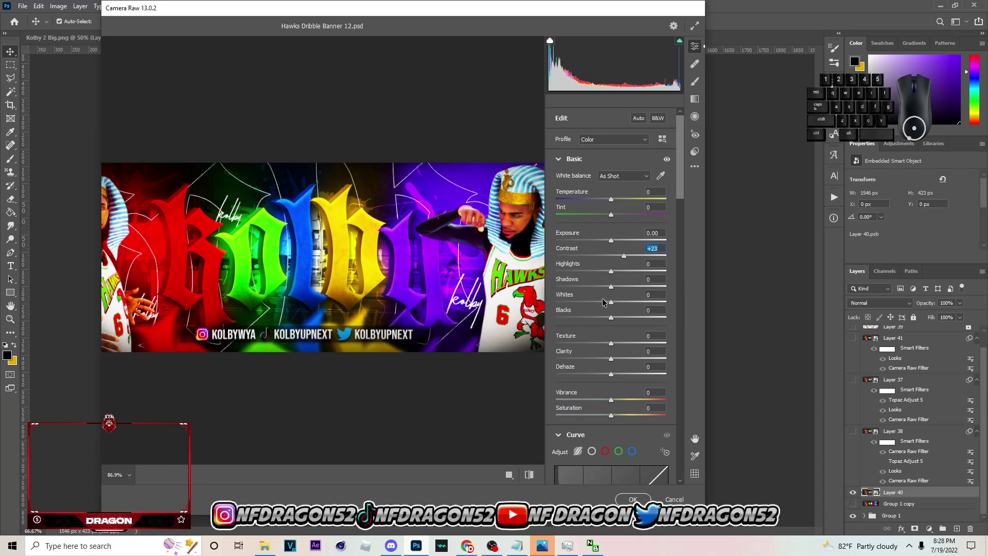
{"action": "left_click", "coordinate": [625, 342]}
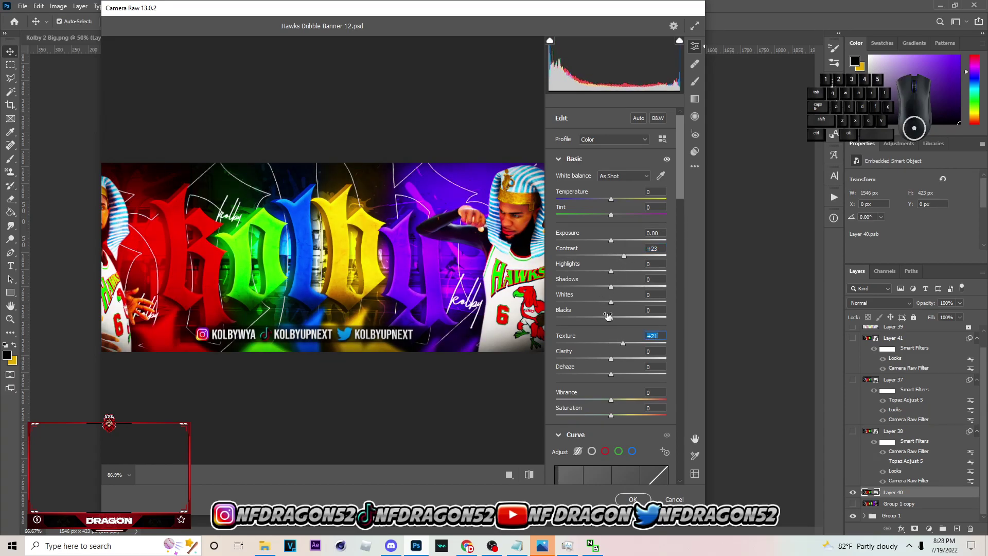
{"action": "left_click_drag", "start_coordinate": [613, 319], "coordinate": [601, 314]}
{"action": "left_click_drag", "start_coordinate": [615, 303], "coordinate": [618, 297]}
{"action": "left_click_drag", "start_coordinate": [613, 286], "coordinate": [610, 289]}
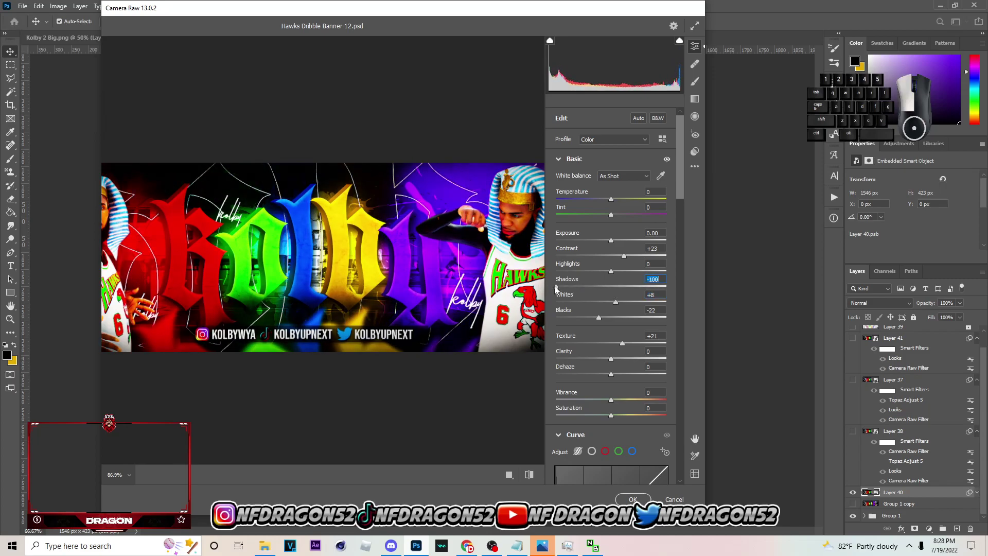
{"action": "left_click_drag", "start_coordinate": [616, 296], "coordinate": [628, 296]}
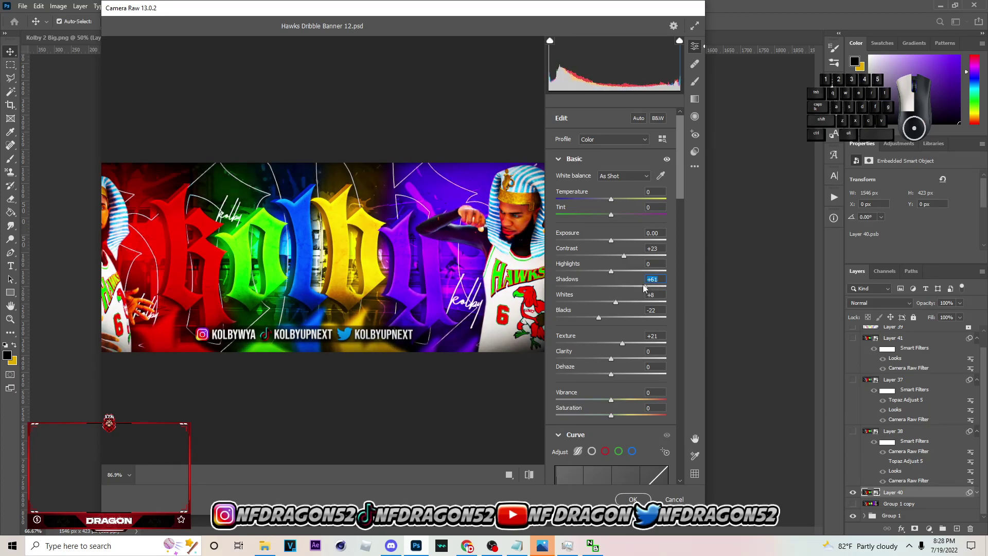
{"action": "left_click", "coordinate": [626, 288]}
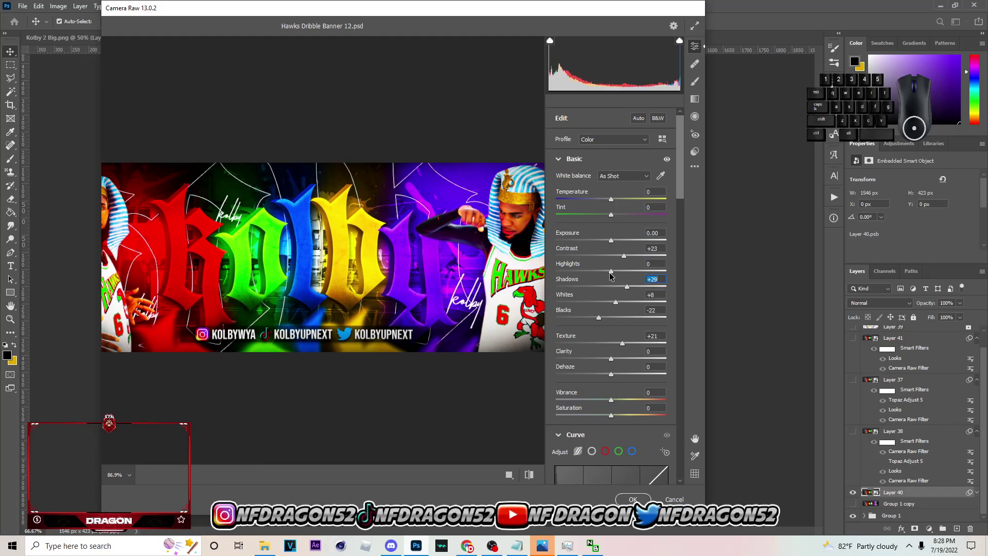
Step: Nudge the highlights up and bring clarity to +33
{"action": "left_click_drag", "start_coordinate": [614, 273], "coordinate": [615, 270]}
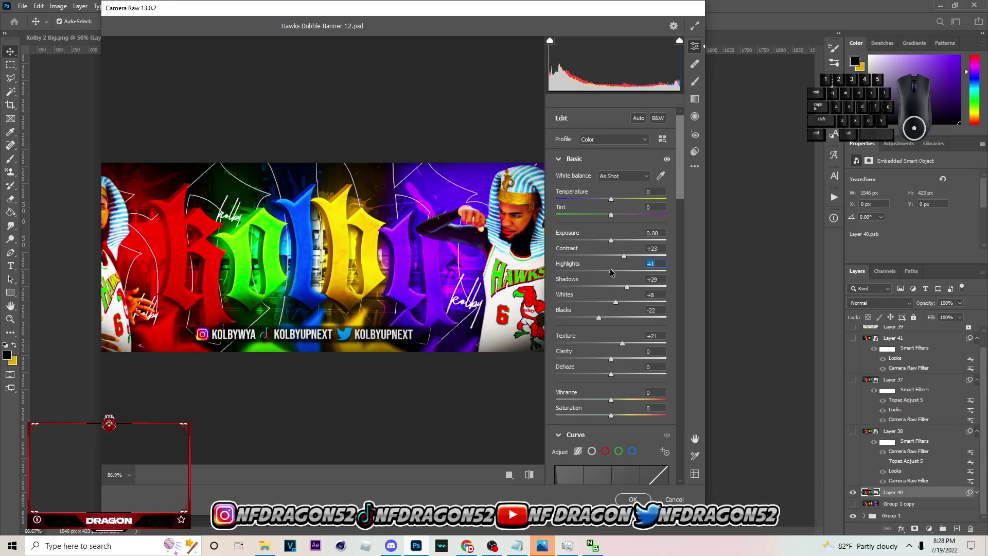
{"action": "left_click_drag", "start_coordinate": [685, 199], "coordinate": [690, 235]}
{"action": "left_click", "coordinate": [628, 197]}
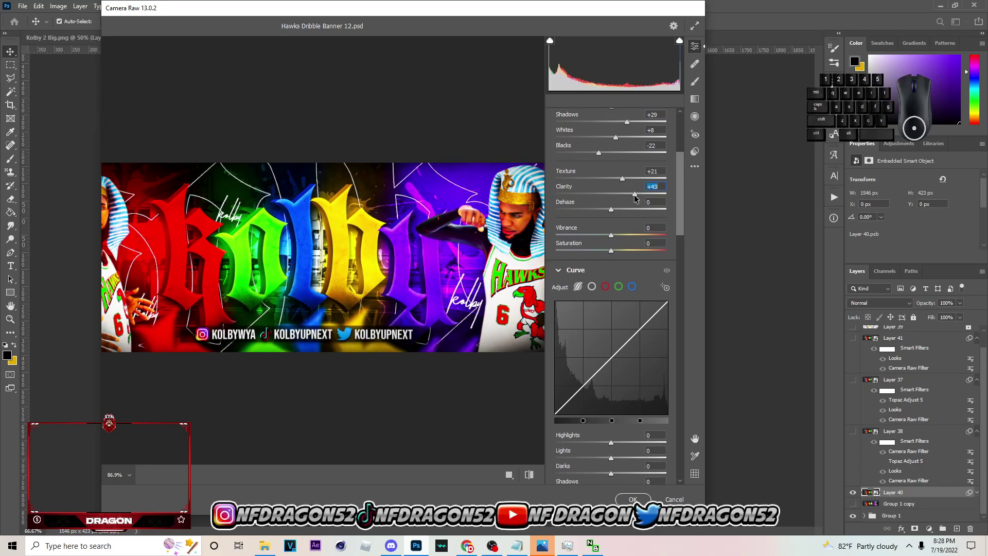
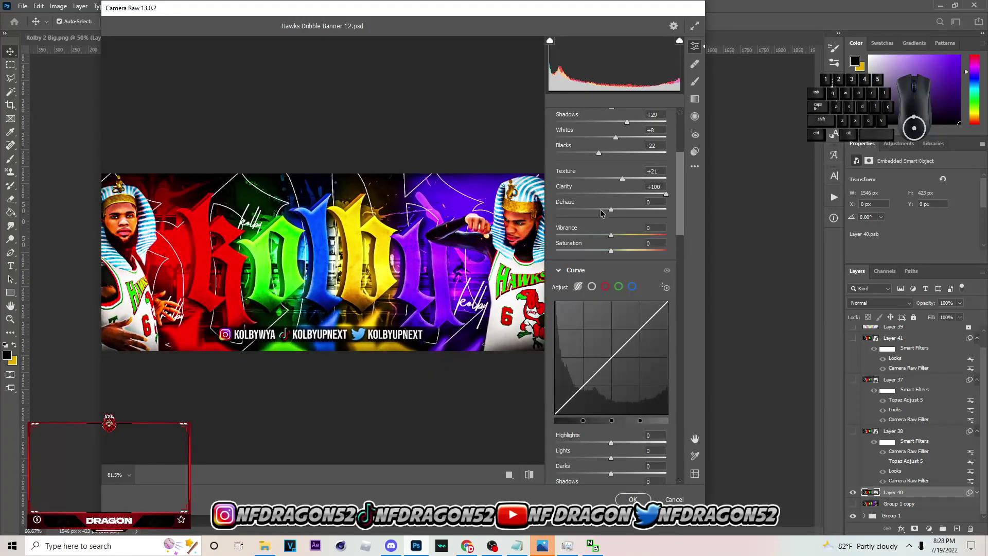
{"action": "left_click", "coordinate": [627, 193]}
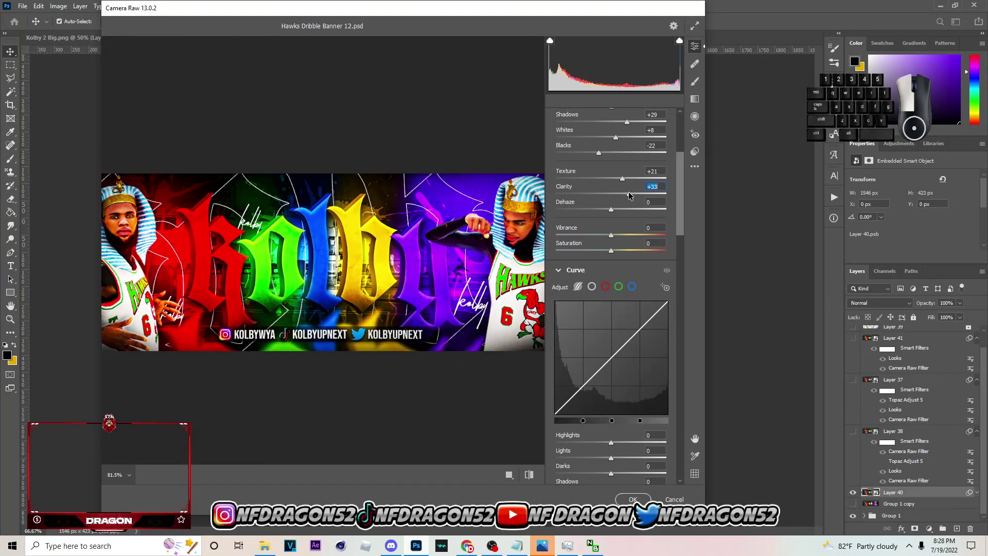
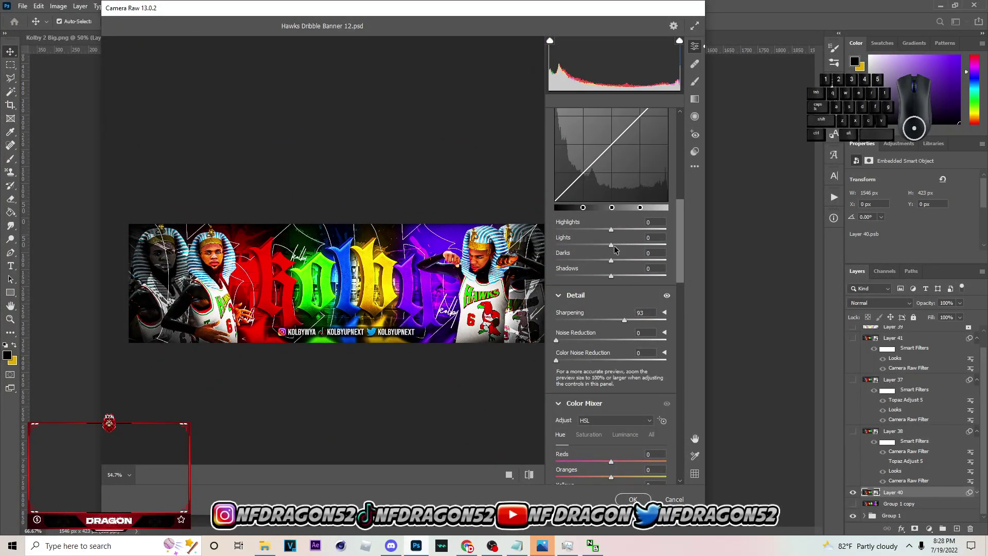
Step: Lower the sharpening amount to 50
{"action": "left_click", "coordinate": [634, 321]}
{"action": "left_click", "coordinate": [610, 320]}
{"action": "double_click", "coordinate": [605, 324]}
{"action": "left_click", "coordinate": [608, 322]}
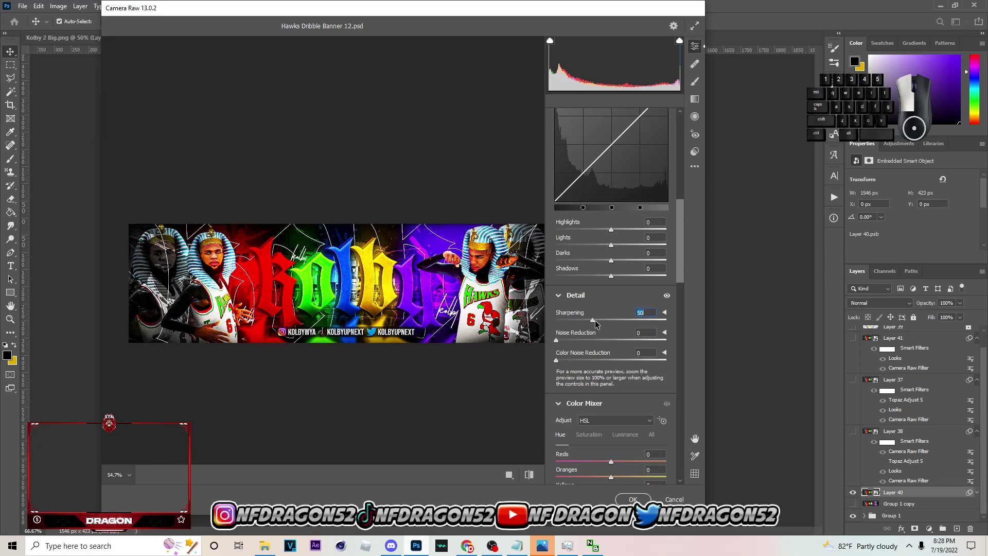
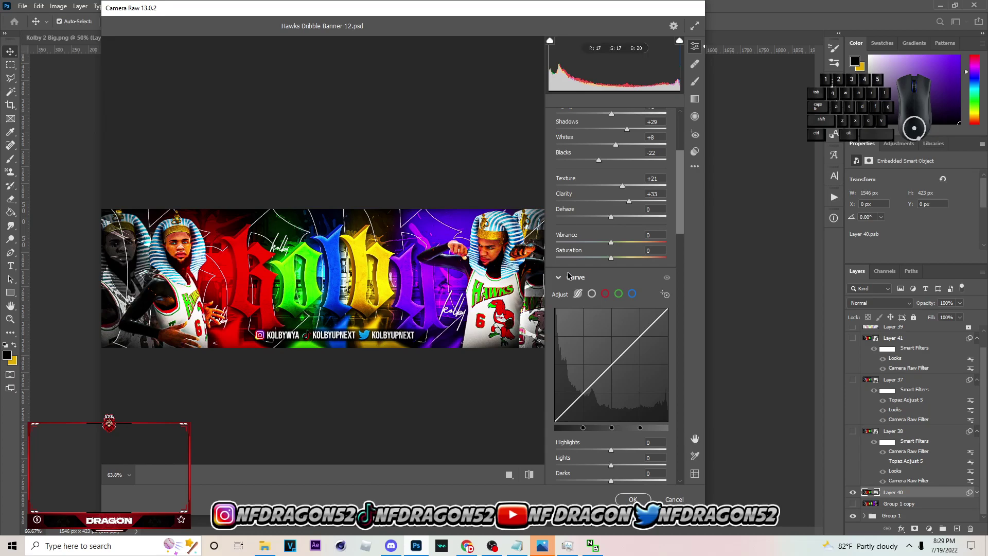
{"action": "left_click_drag", "start_coordinate": [683, 205], "coordinate": [694, 310]}
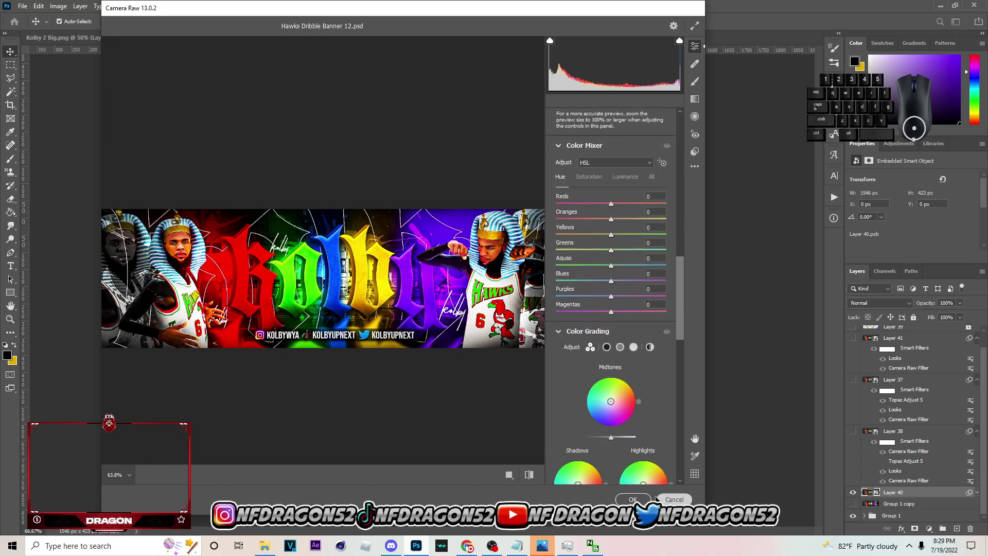
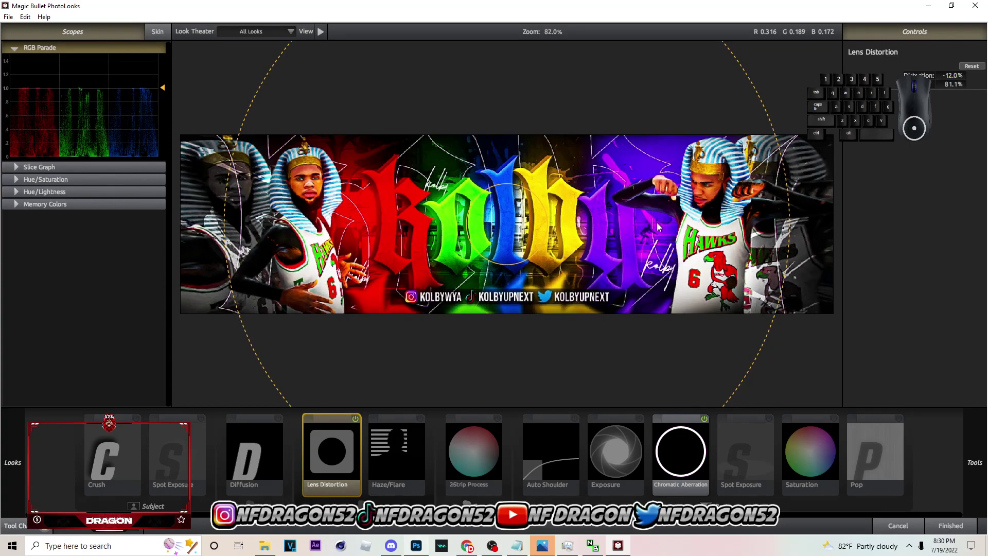
Step: Compare the Diffusion and Chromatic Aberration tools on and off, then commit the look to Layer 40
{"action": "left_click", "coordinate": [264, 447]}
{"action": "left_click", "coordinate": [281, 422]}
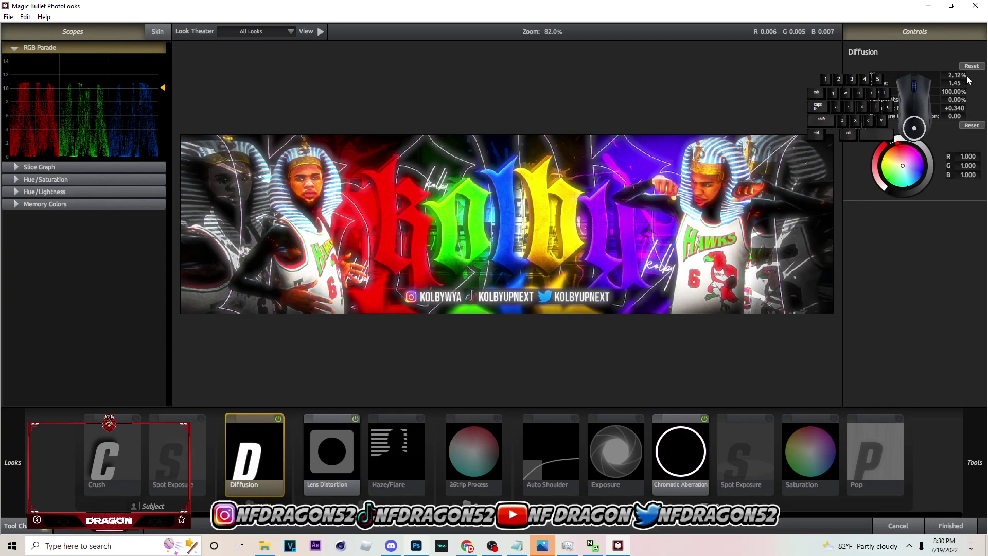
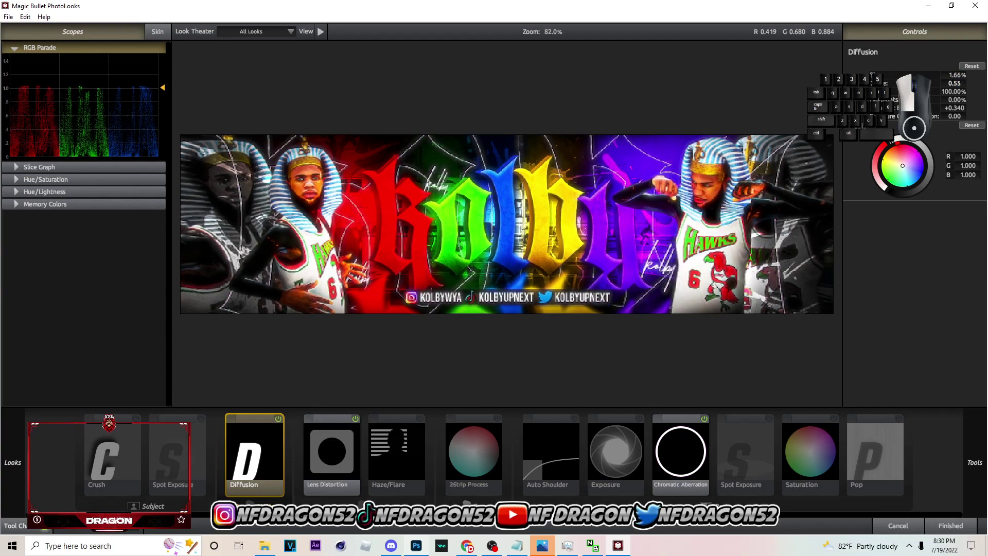
{"action": "double_click", "coordinate": [280, 418]}
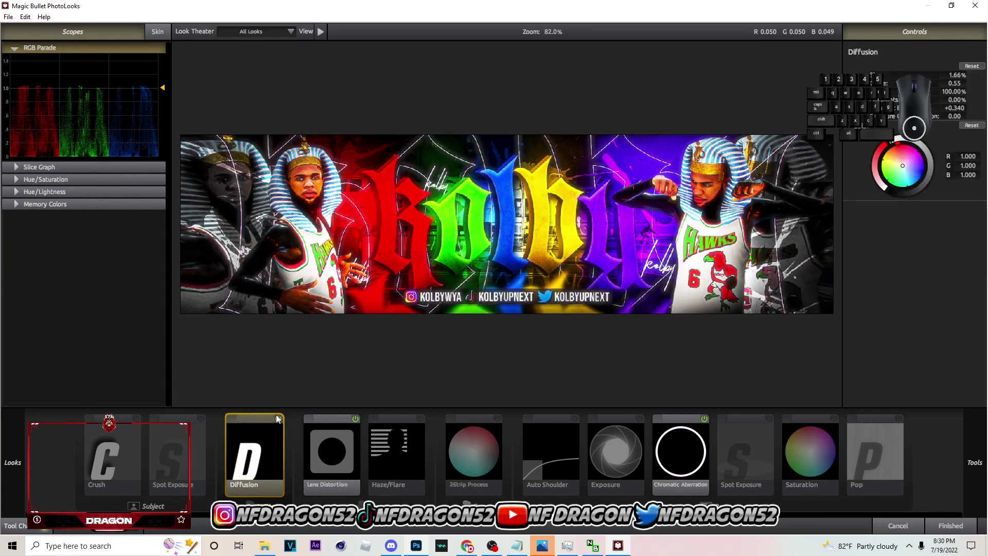
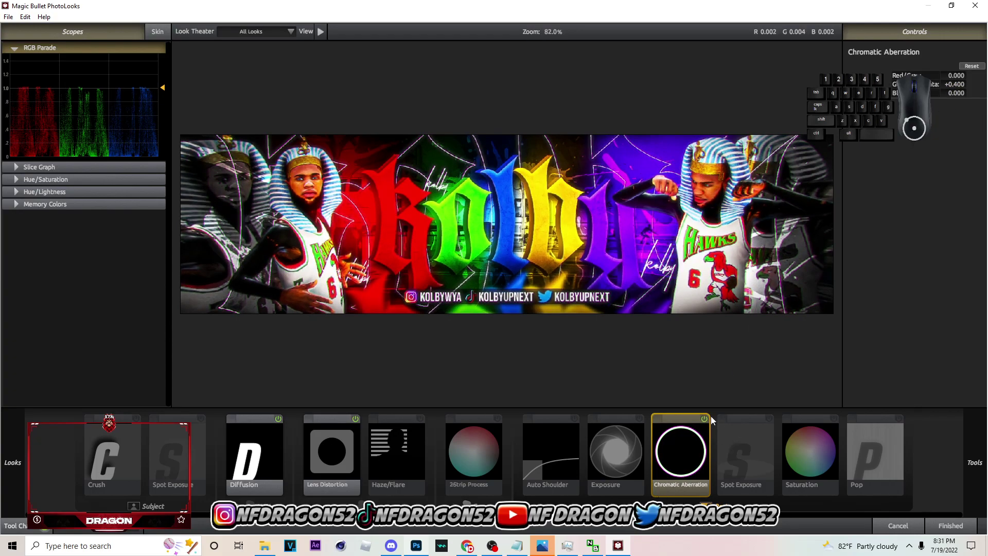
{"action": "double_click", "coordinate": [706, 418]}
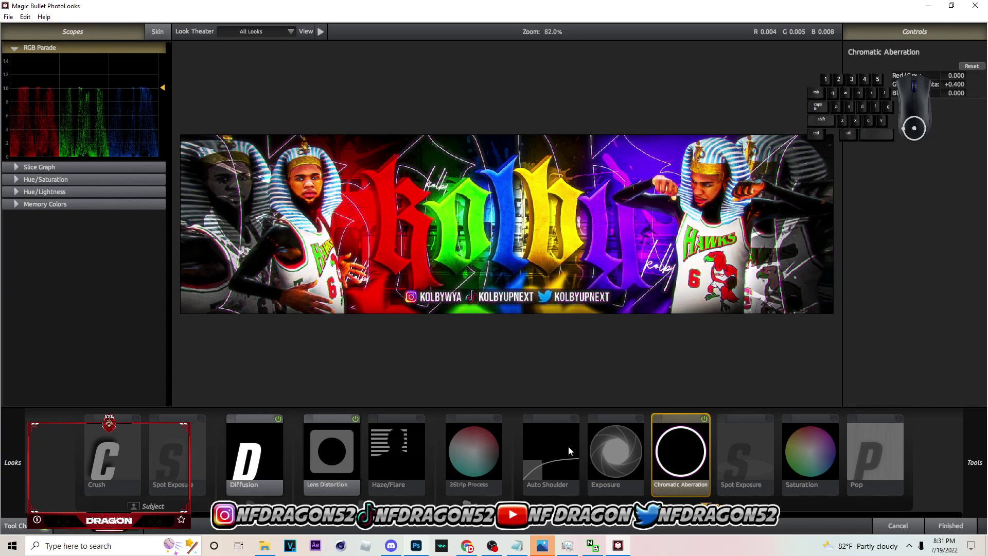
{"action": "left_click", "coordinate": [962, 527]}
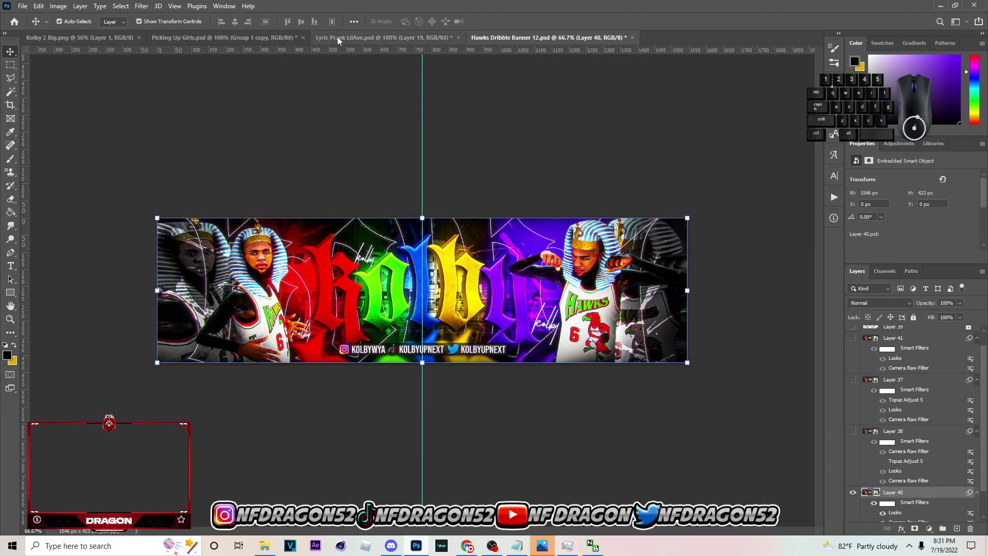
Step: Launch Topaz Adjust 5 on Layer 40 from the Filter menu
{"action": "left_click", "coordinate": [142, 9]}
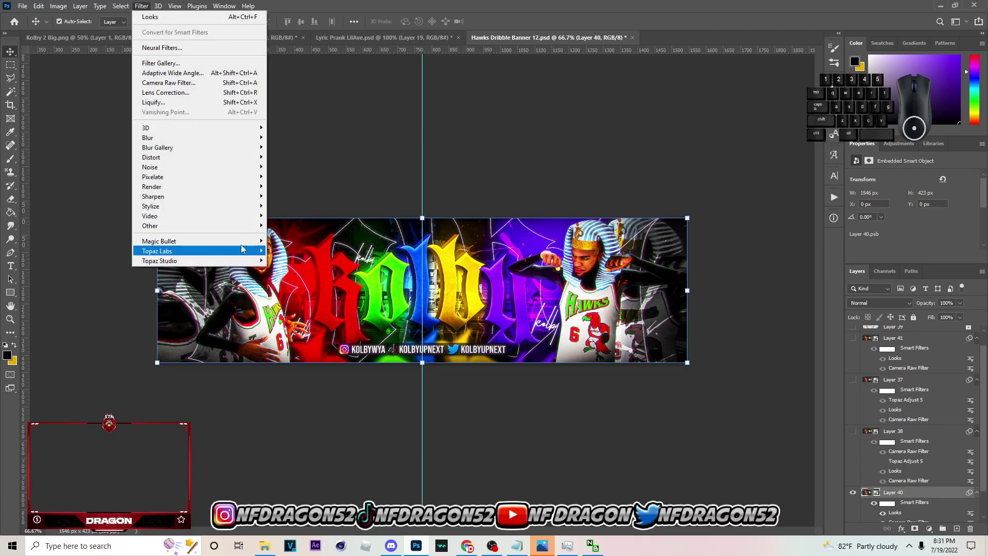
{"action": "left_click", "coordinate": [278, 253]}
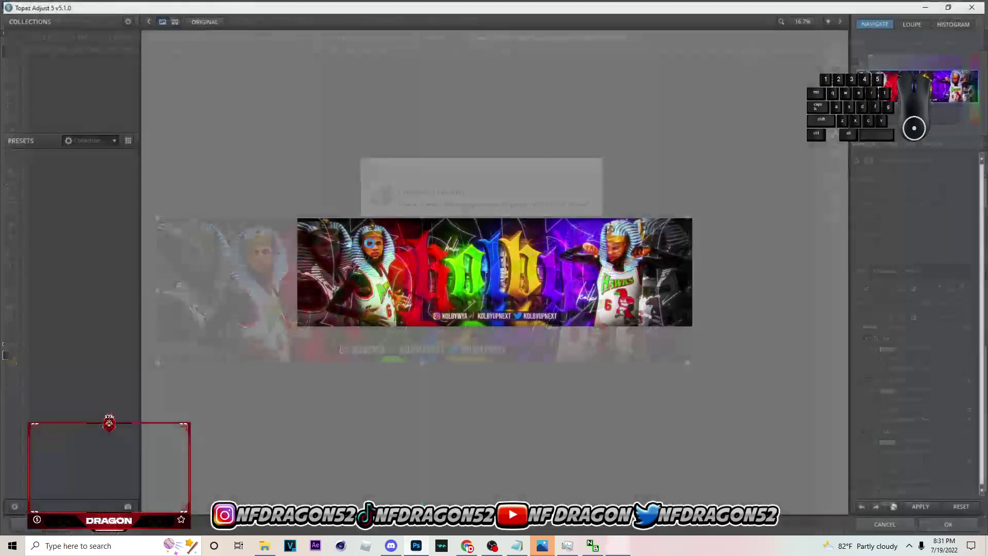
Step: Apply the Mild Details preset with Details Strength lowered to about 1.16 and commit it to the layer
{"action": "left_click", "coordinate": [85, 468]}
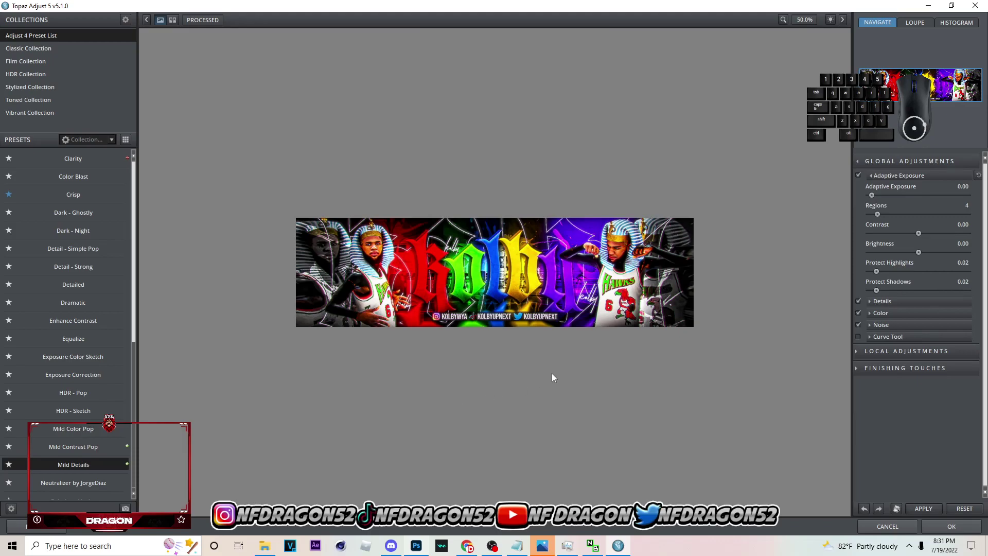
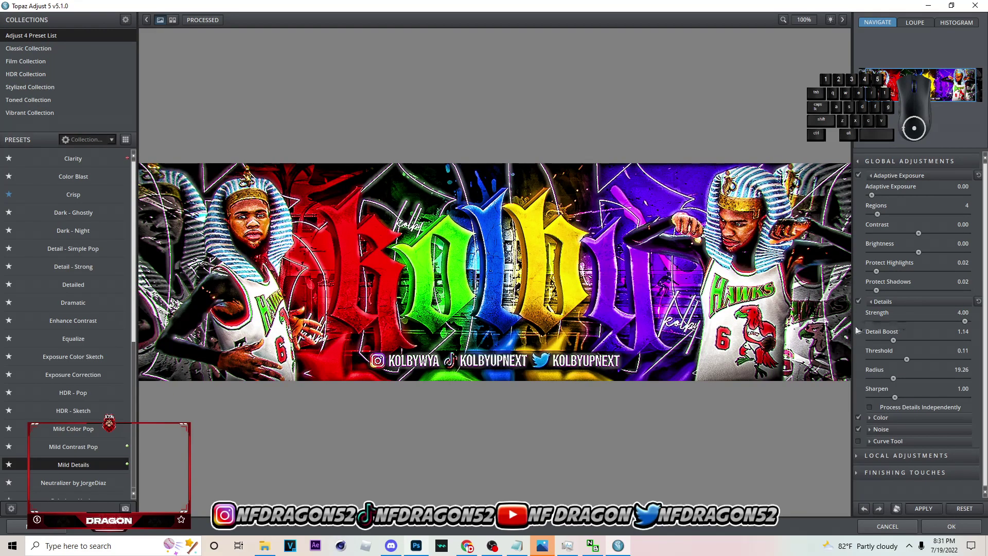
{"action": "left_click", "coordinate": [897, 324]}
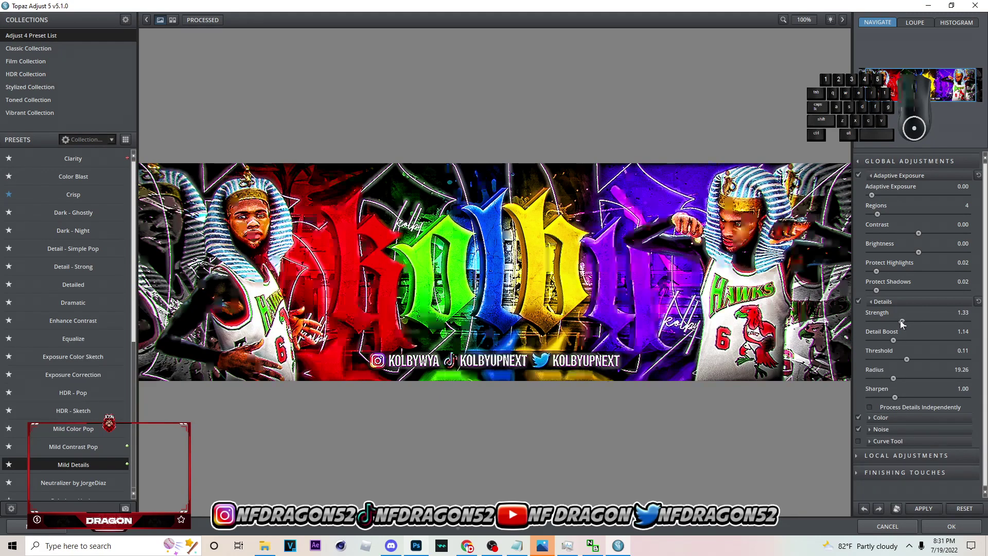
{"action": "left_click", "coordinate": [903, 324]}
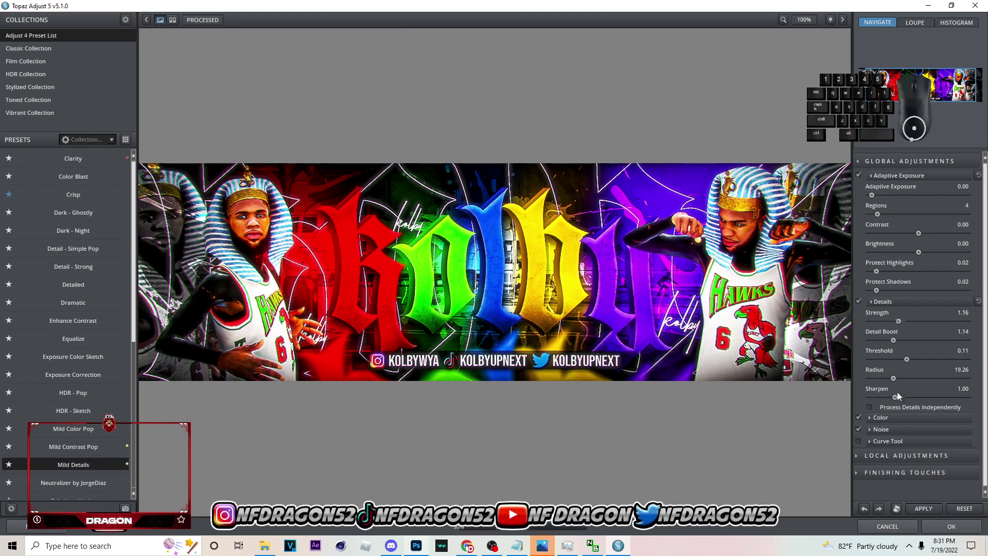
{"action": "left_click", "coordinate": [934, 510]}
{"action": "left_click", "coordinate": [950, 527]}
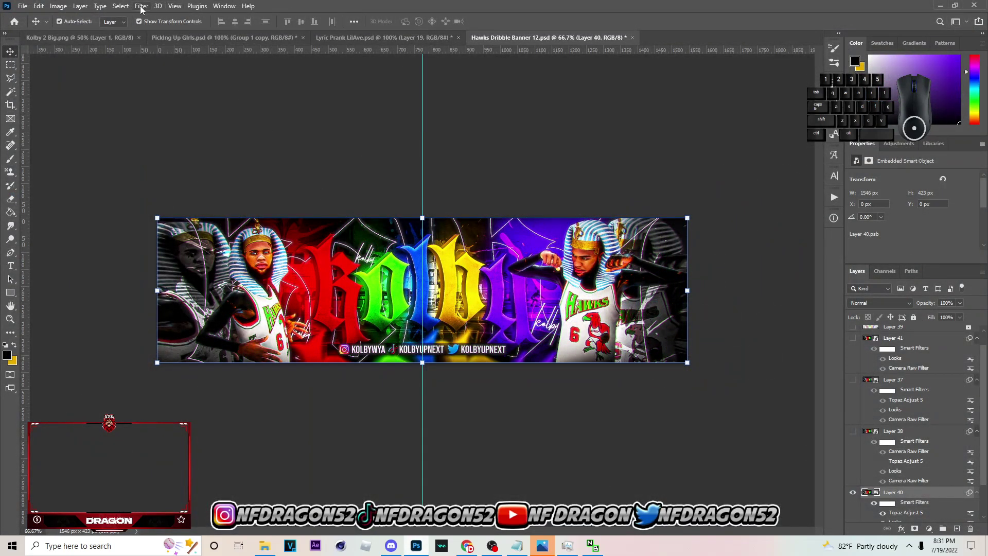
Step: Add a Reduce Noise smart filter to Layer 40 with the strength dialed down, then commit it
{"action": "left_click", "coordinate": [142, 9]}
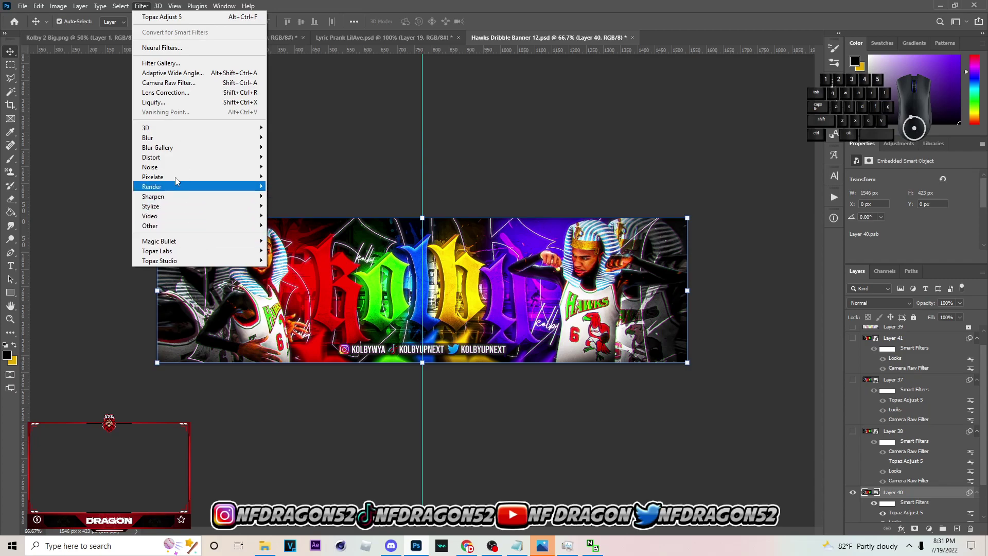
{"action": "left_click", "coordinate": [312, 208]}
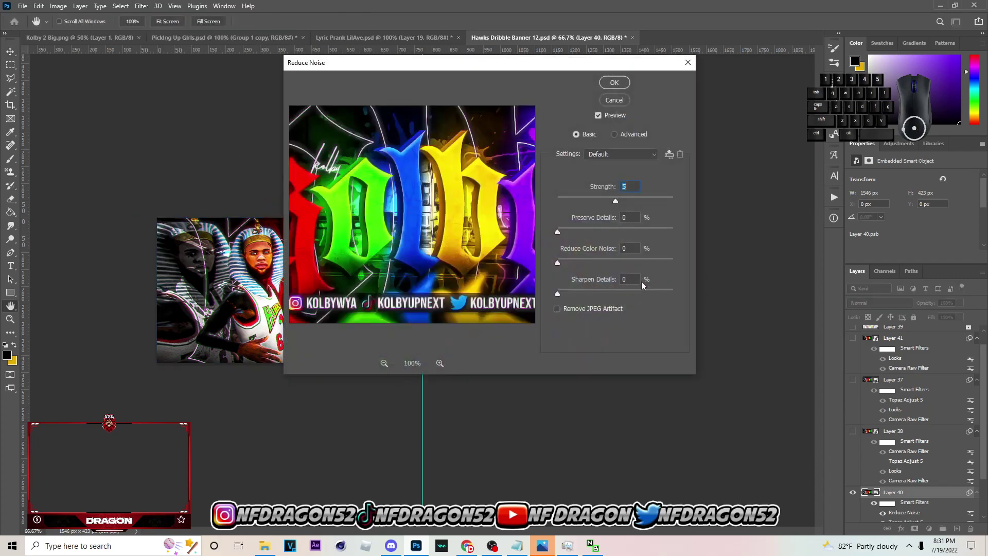
{"action": "left_click", "coordinate": [603, 203]}
{"action": "left_click", "coordinate": [593, 203]}
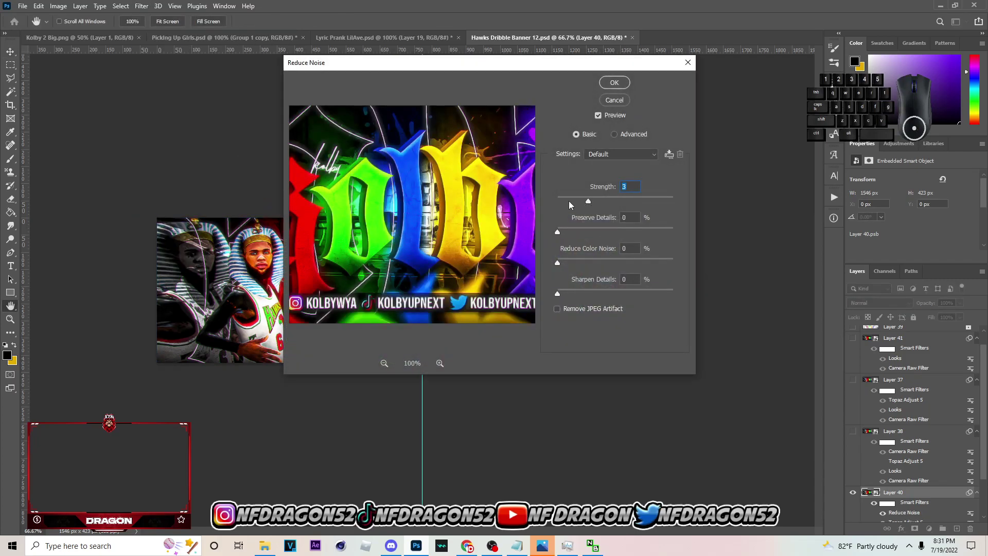
{"action": "left_click", "coordinate": [573, 204]}
{"action": "left_click", "coordinate": [574, 202]}
{"action": "left_click", "coordinate": [623, 84]}
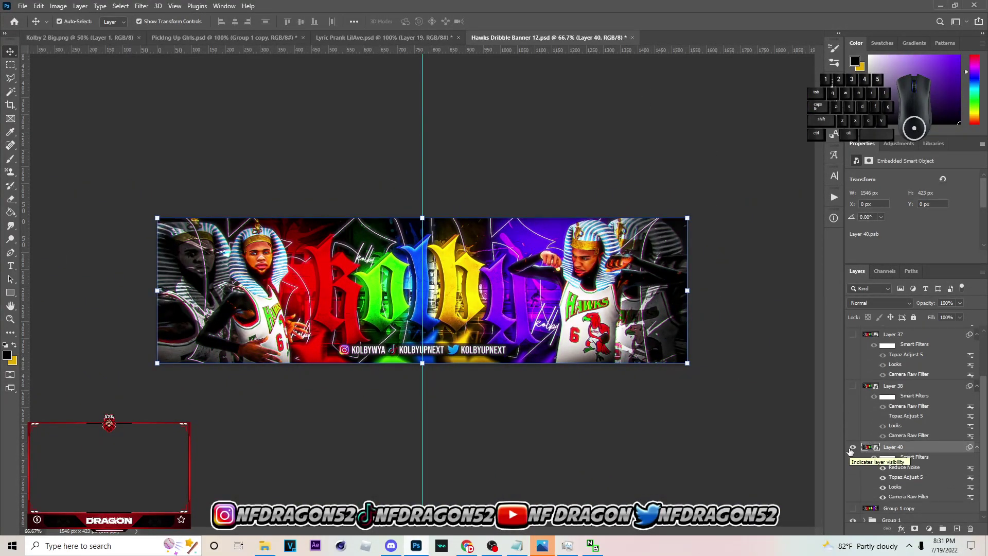
{"action": "left_click", "coordinate": [851, 452]}
{"action": "left_click", "coordinate": [850, 451]}
{"action": "double_click", "coordinate": [851, 452]}
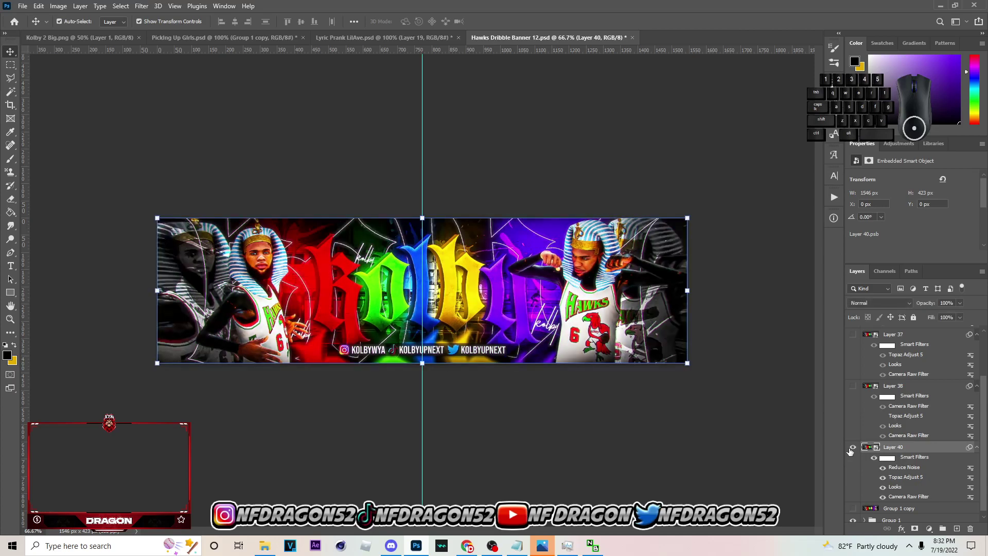
{"action": "double_click", "coordinate": [850, 452]}
{"action": "double_click", "coordinate": [850, 452]}
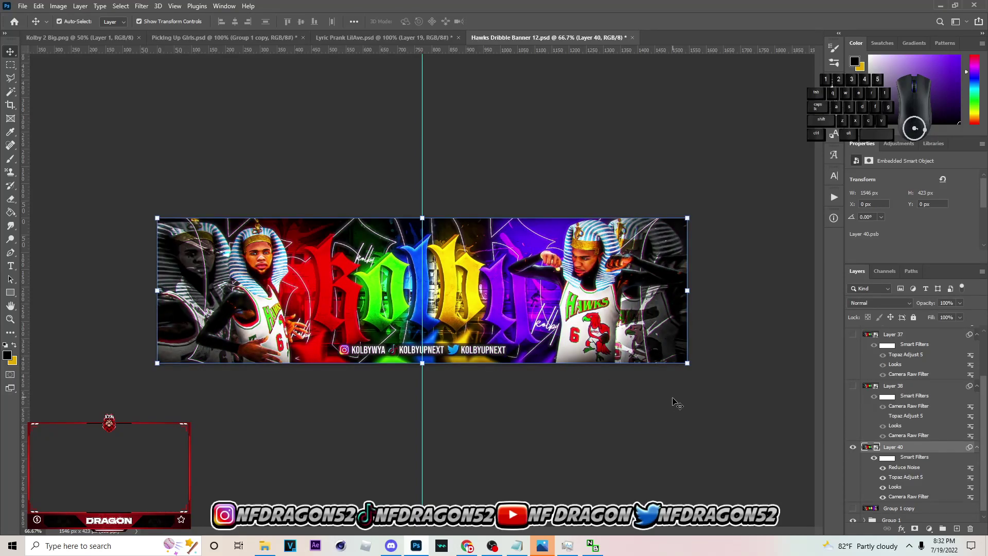